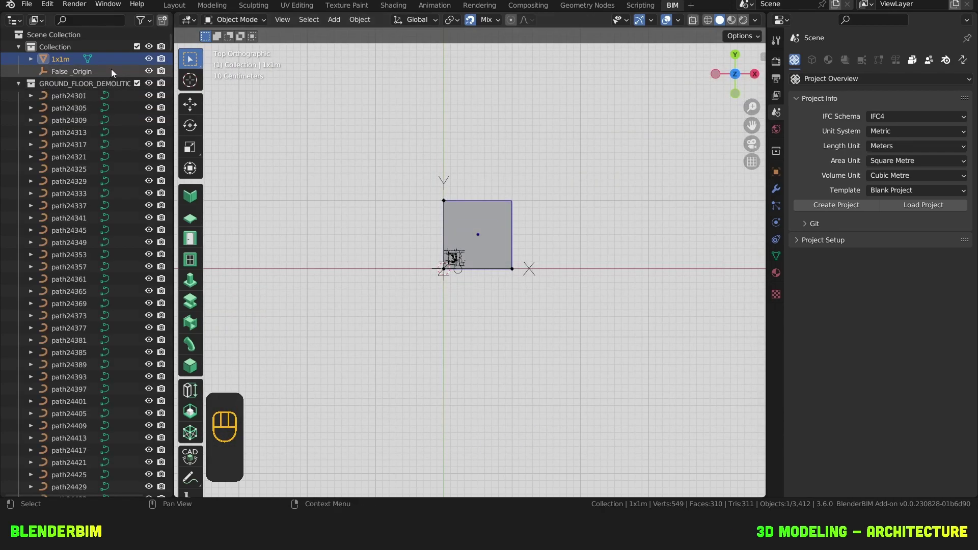
Step: Hide the 1x1m reference square and the False_Origin marker from the viewport
{"action": "left_click", "coordinate": [120, 62]}
{"action": "left_click", "coordinate": [120, 75]}
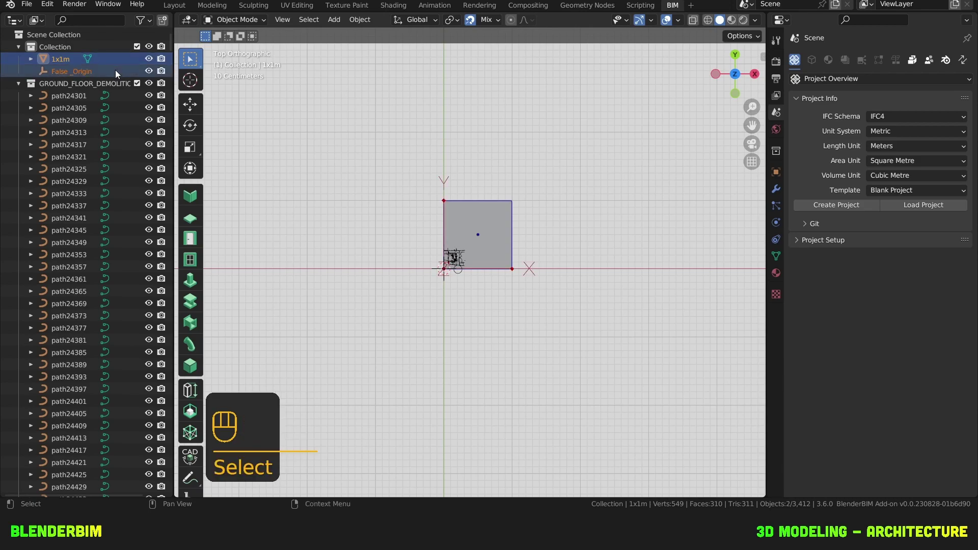
{"action": "key", "text": "h"}
Step: Select the full range of ground-floor demolition paths, path24301 through path40433
{"action": "left_click", "coordinate": [126, 96]}
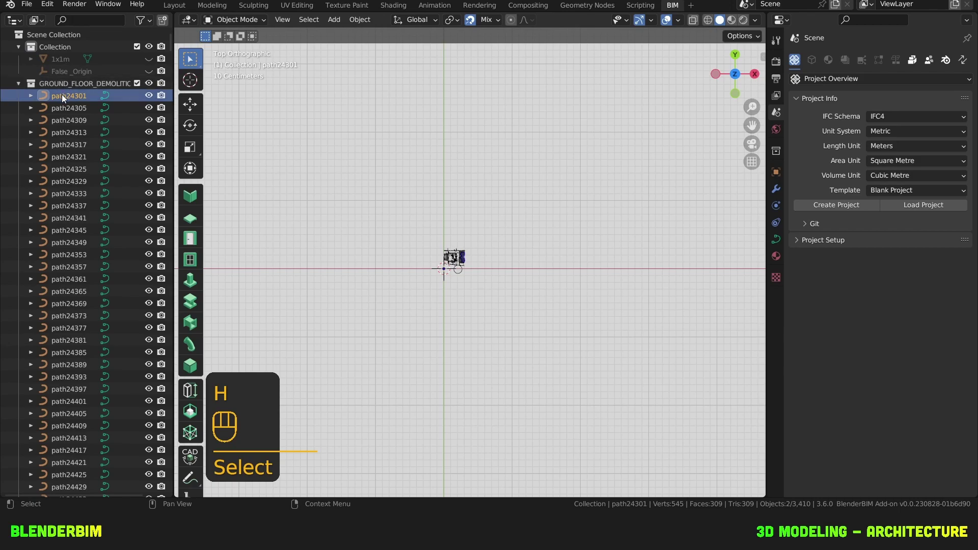
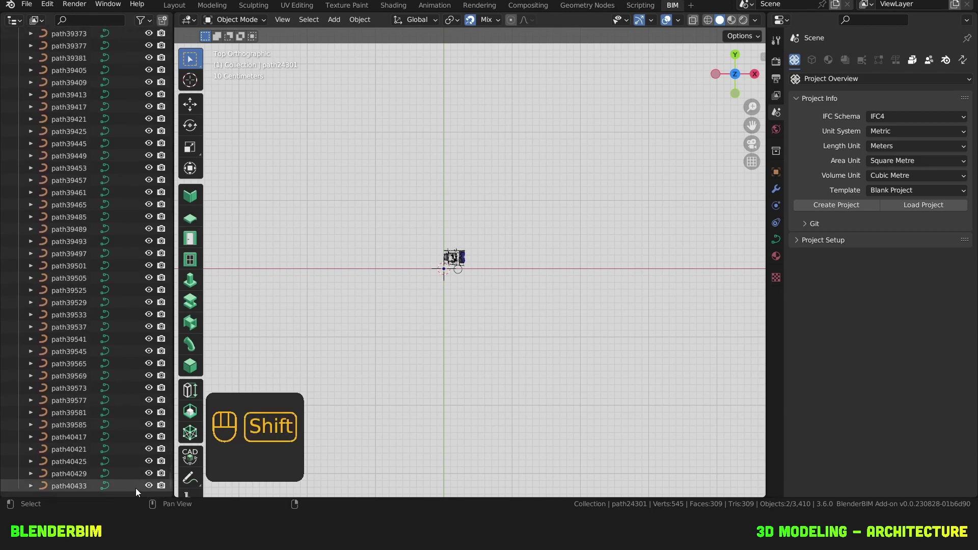
{"action": "left_click", "coordinate": [140, 492]}
{"action": "left_click", "coordinate": [119, 490]}
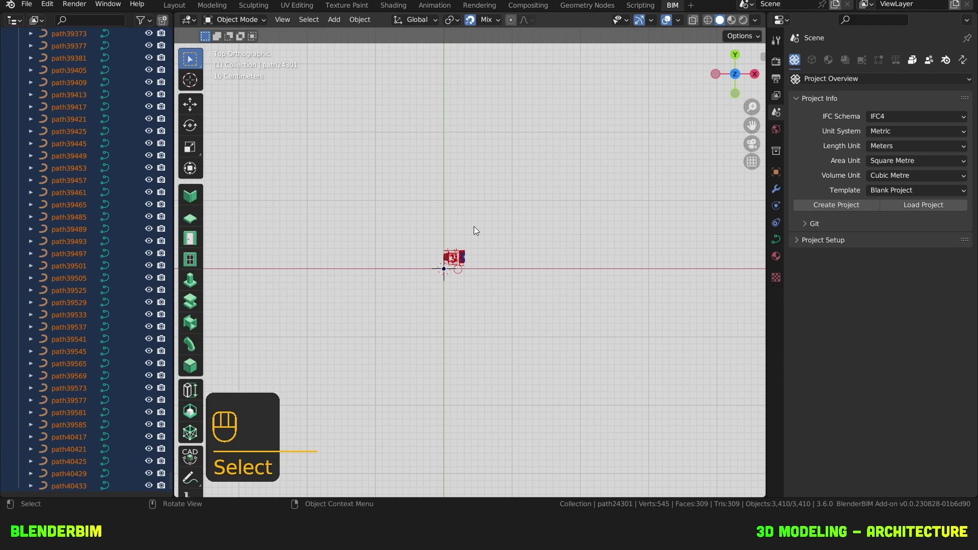
Step: Scale the selected demolition plan paths up to match the metre grid, then deselect them
{"action": "left_click_drag", "start_coordinate": [485, 245], "coordinate": [454, 260]}
{"action": "left_click_drag", "start_coordinate": [445, 286], "coordinate": [467, 258]}
{"action": "key", "text": "s"}
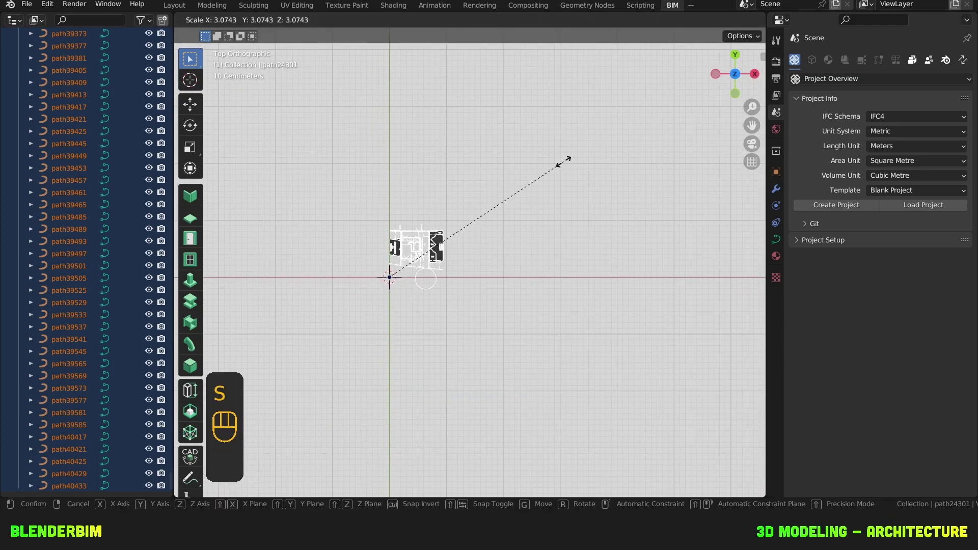
{"action": "key", "text": "KP_1"}
{"action": "key", "text": "KP_0"}
{"action": "key", "text": "KP_0"}
{"action": "key", "text": "KP_Enter"}
{"action": "left_click_drag", "start_coordinate": [585, 169], "coordinate": [345, 259]}
{"action": "left_click_drag", "start_coordinate": [375, 224], "coordinate": [365, 268]}
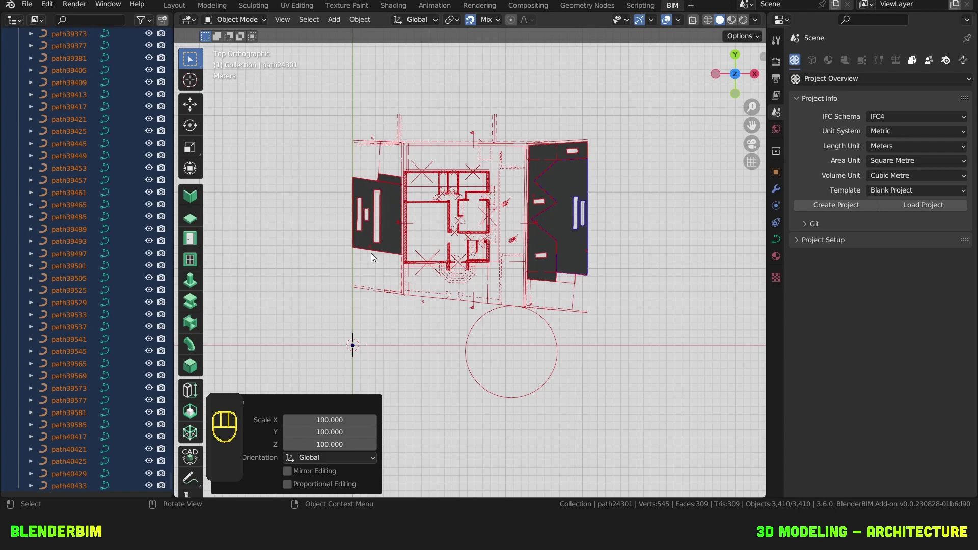
{"action": "left_click", "coordinate": [369, 337]}
Step: Unhide the reference square and origin marker and bring the square into view
{"action": "left_click", "coordinate": [371, 330]}
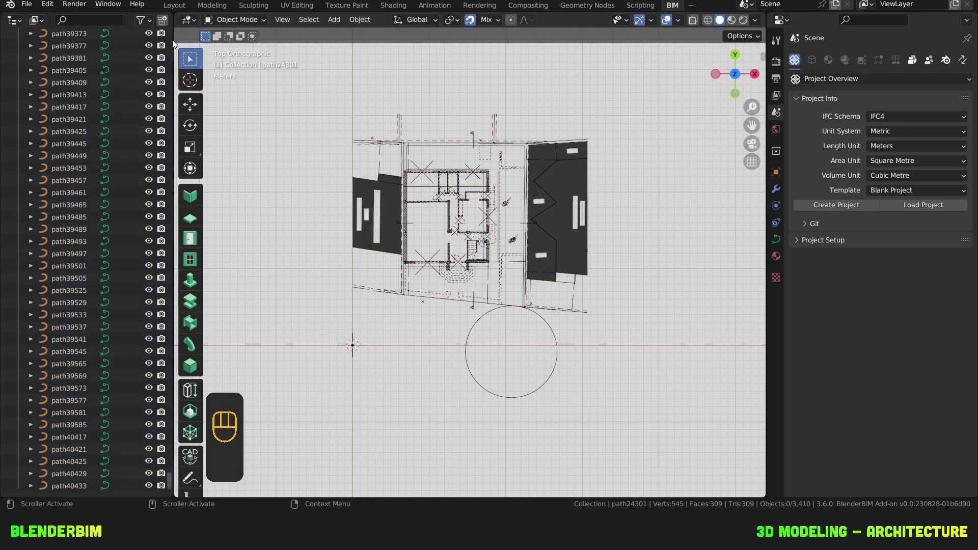
{"action": "key", "text": "alt+h"}
{"action": "left_click", "coordinate": [361, 345]}
{"action": "left_click_drag", "start_coordinate": [365, 349], "coordinate": [421, 269]}
{"action": "key", "text": "KP_Decimal"}
{"action": "left_click_drag", "start_coordinate": [454, 261], "coordinate": [361, 308]}
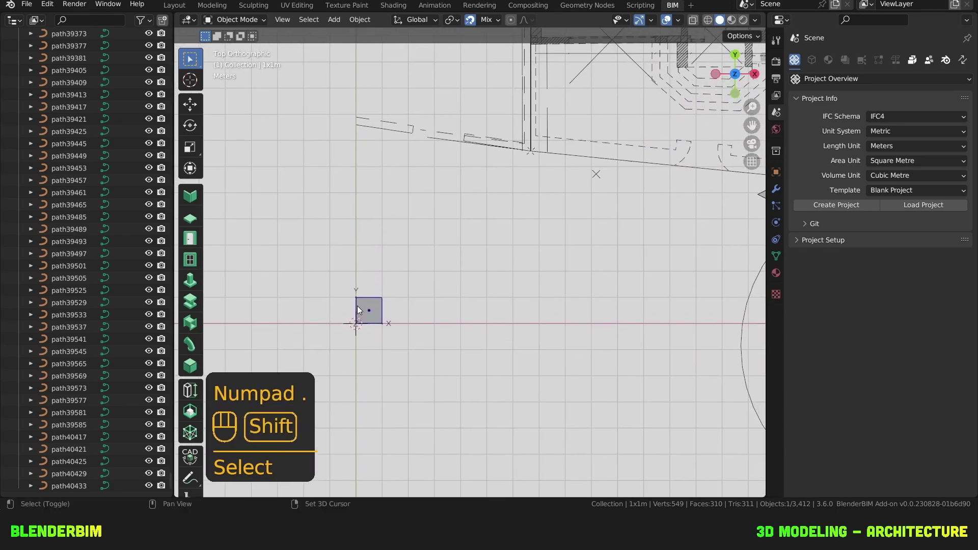
Step: Resize and move the 1 m square over the plan to check scale, then undo both changes
{"action": "key", "text": "s"}
{"action": "key", "text": "KP_1"}
{"action": "key", "text": "KP_2"}
{"action": "key", "text": "KP_Enter"}
{"action": "left_click_drag", "start_coordinate": [550, 274], "coordinate": [473, 320]}
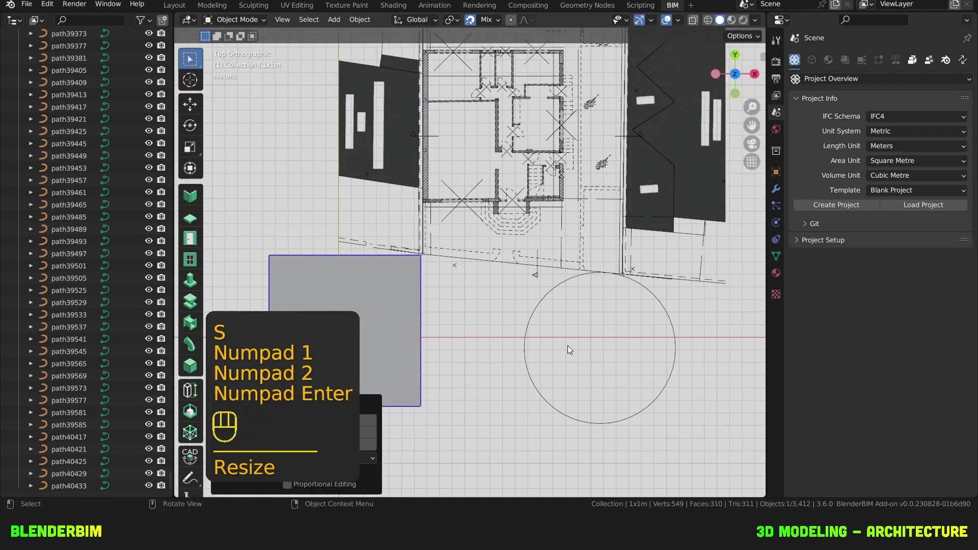
{"action": "key", "text": "g"}
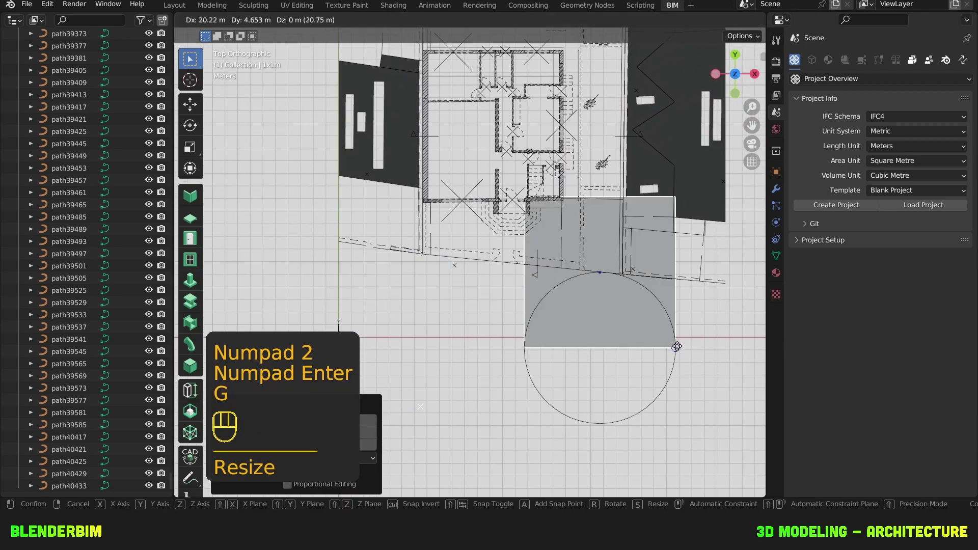
{"action": "left_click_drag", "start_coordinate": [680, 349], "coordinate": [674, 369]}
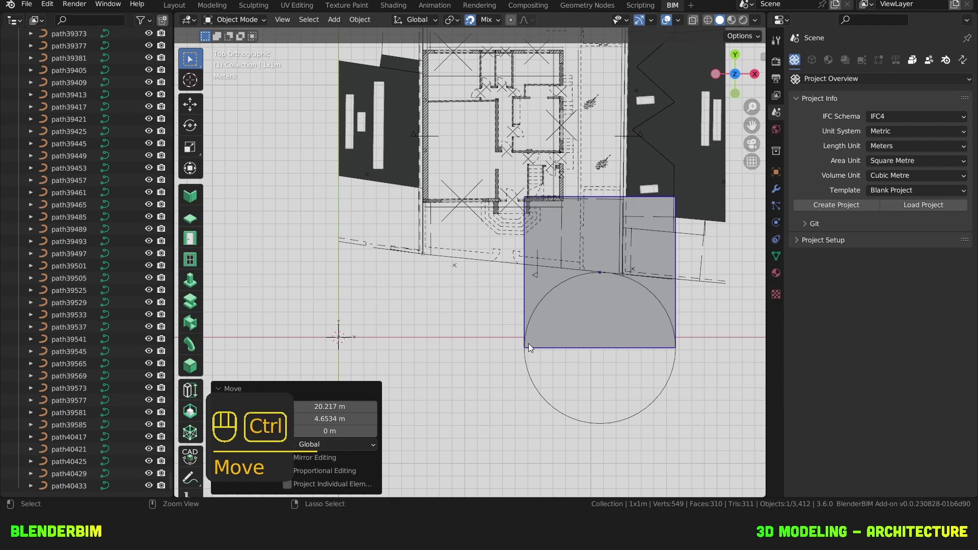
{"action": "key", "text": "ctrl+z"}
{"action": "key", "text": "ctrl+z"}
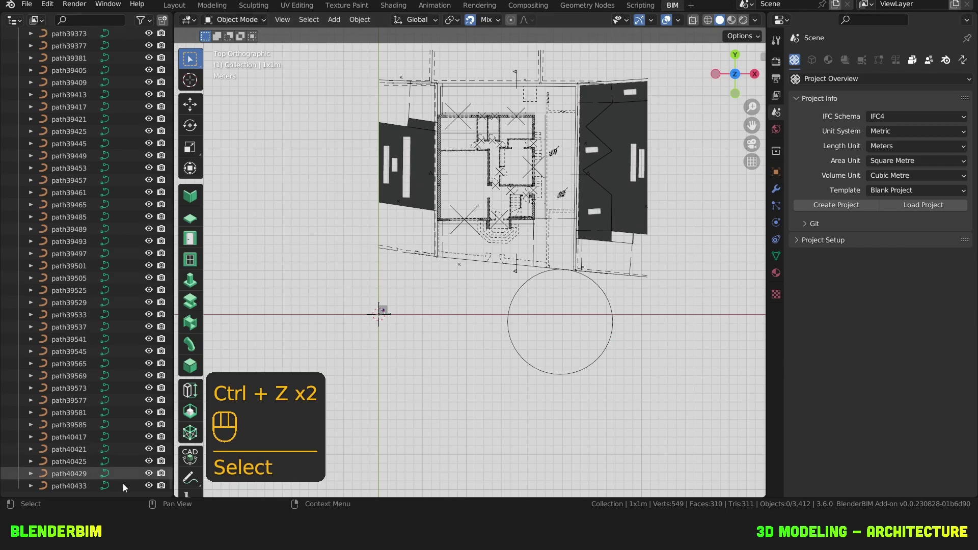
Step: Select all demolition paths from path40433 up to path24301 and join them into one object
{"action": "left_click", "coordinate": [127, 488]}
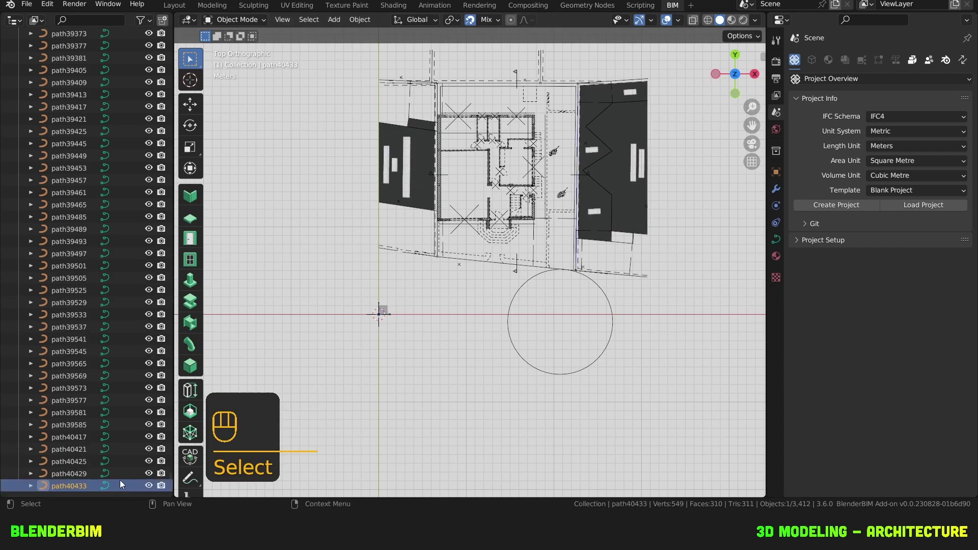
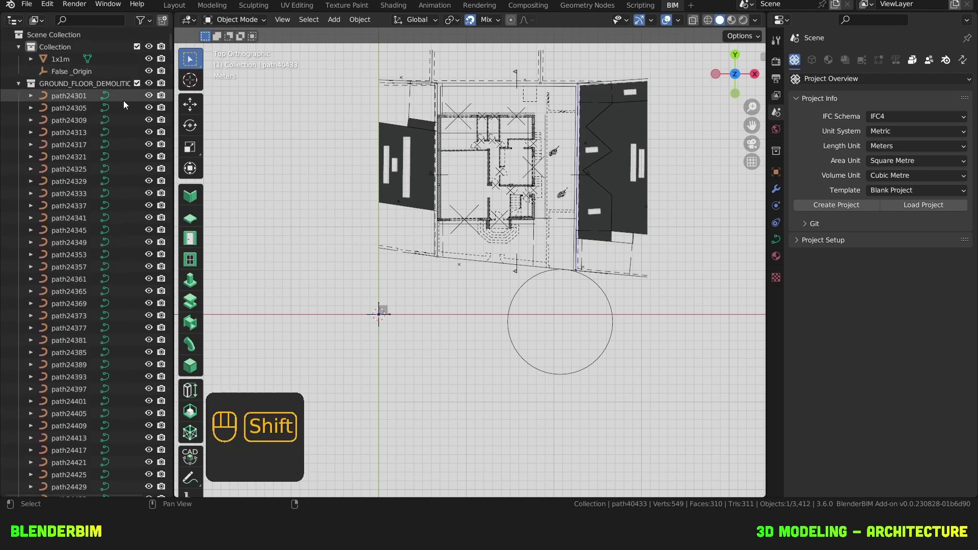
{"action": "left_click", "coordinate": [127, 100]}
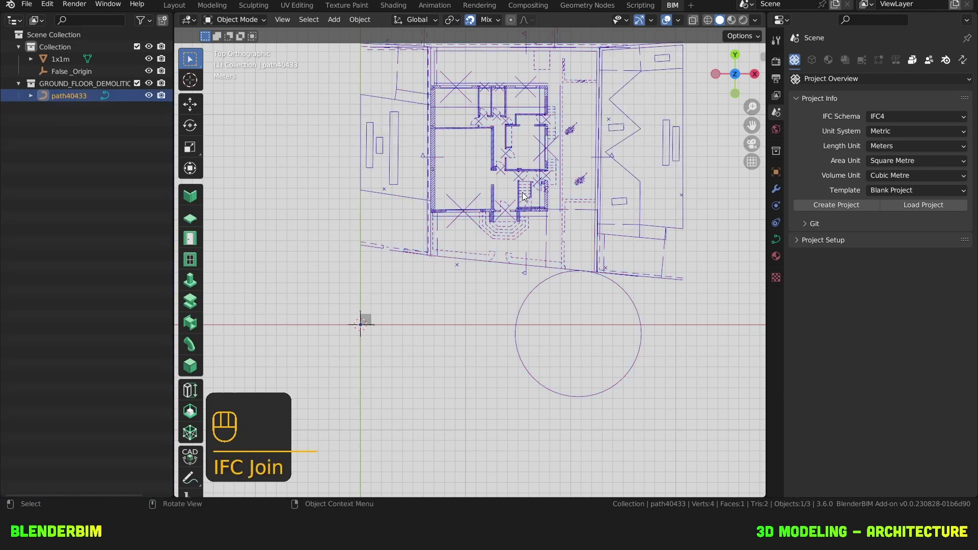
{"action": "left_click_drag", "start_coordinate": [501, 192], "coordinate": [435, 189]}
Step: Move the joined demolition plan 100 units along the X axis away from the origin
{"action": "key", "text": "g"}
{"action": "key", "text": "x"}
{"action": "key", "text": "KP_1"}
{"action": "key", "text": "KP_0"}
{"action": "key", "text": "KP_0"}
{"action": "key", "text": "KP_Enter"}
{"action": "left_click_drag", "start_coordinate": [534, 231], "coordinate": [505, 214]}
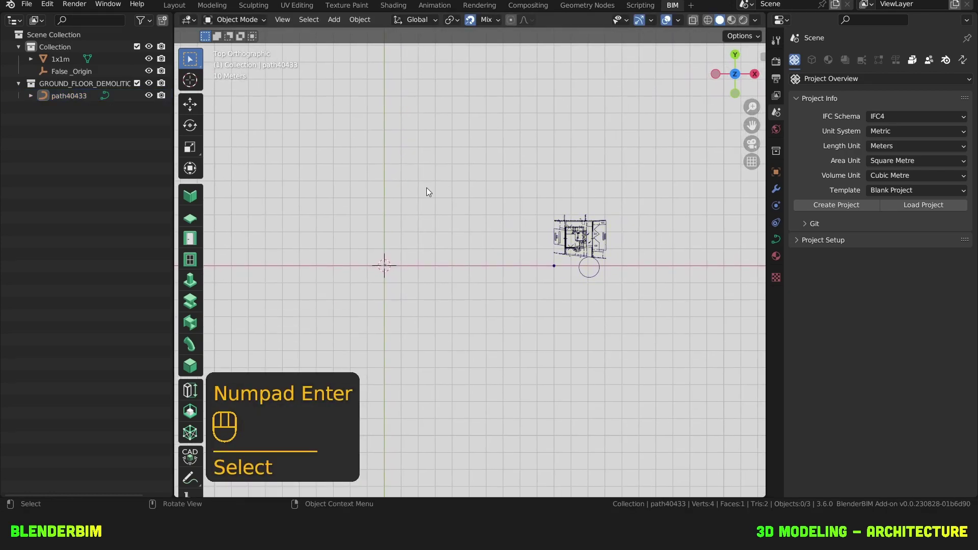
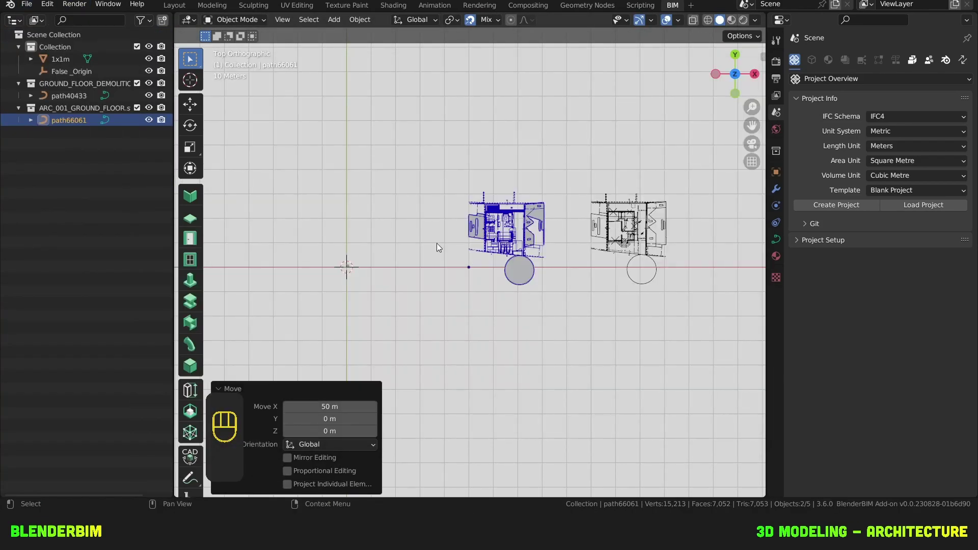
Step: Scale up the imported first-floor plan paths and join them into a single object
{"action": "double_click", "coordinate": [124, 487]}
{"action": "key", "text": "s"}
{"action": "key", "text": "KP_1"}
{"action": "key", "text": "KP_0"}
{"action": "key", "text": "KP_Enter"}
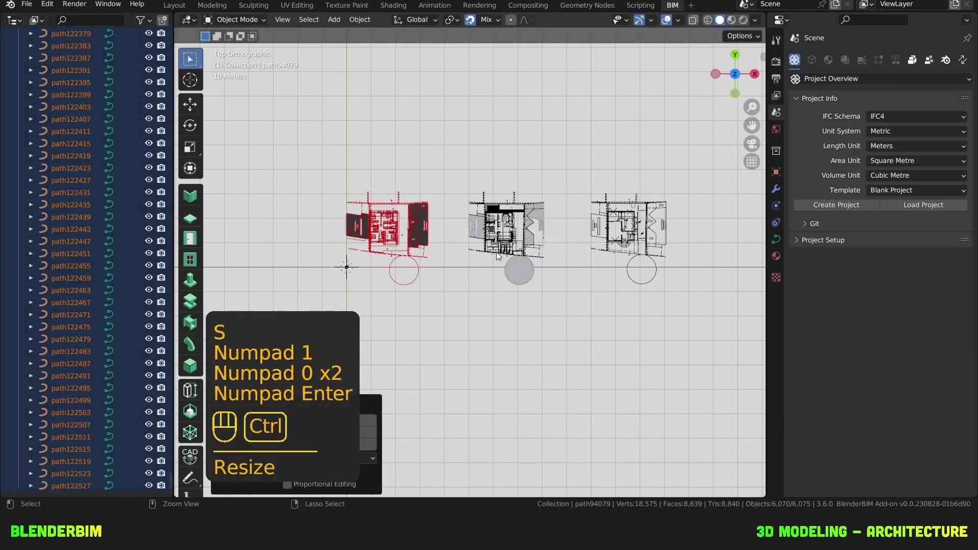
{"action": "left_click", "coordinate": [386, 181]}
{"action": "left_click_drag", "start_coordinate": [373, 183], "coordinate": [461, 214]}
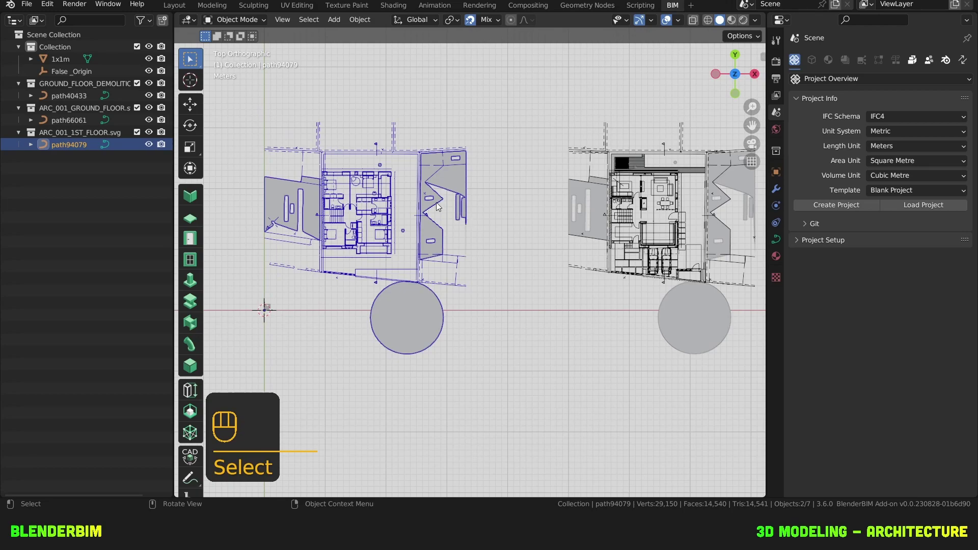
{"action": "left_click_drag", "start_coordinate": [420, 191], "coordinate": [457, 209]}
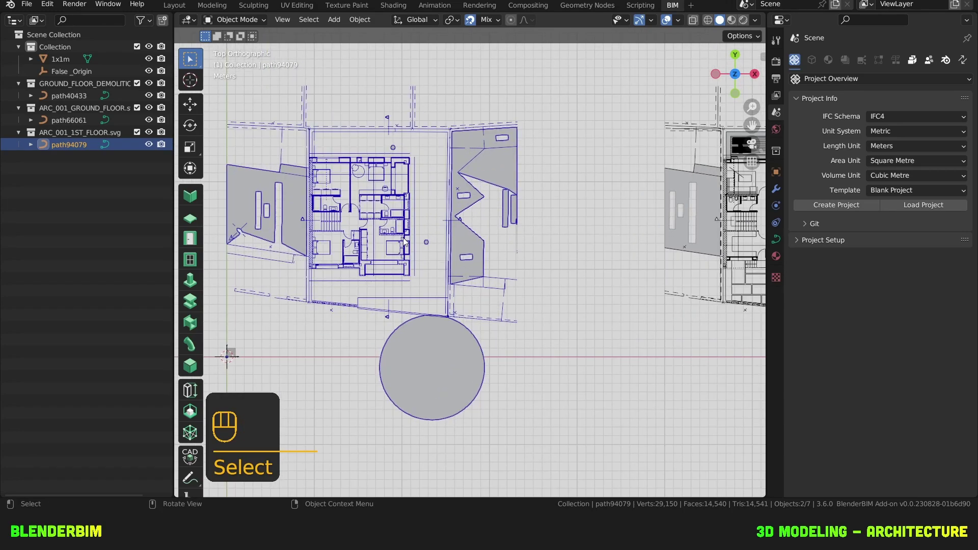
Step: Rename the joined first-floor plan object
{"action": "key", "text": "F2"}
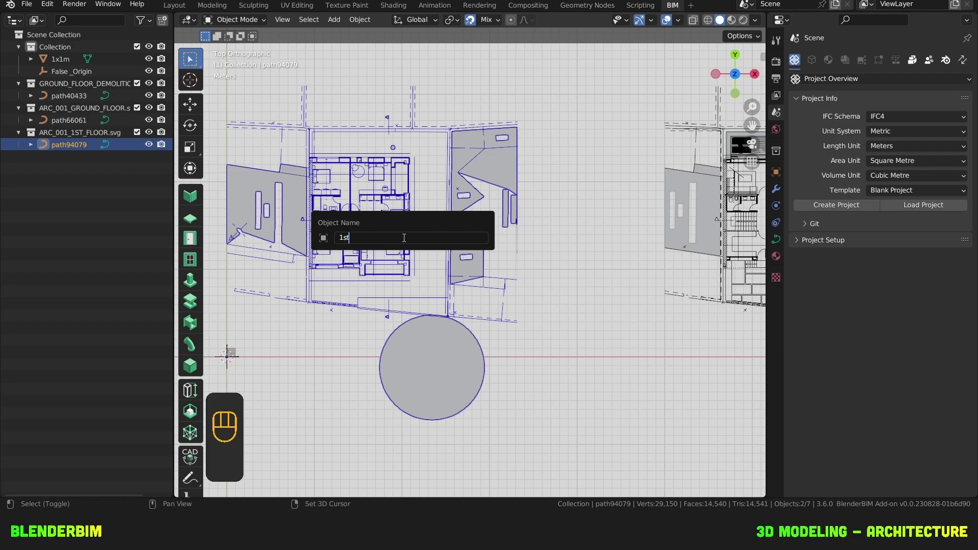
{"action": "key", "text": "BackSpace"}
{"action": "key", "text": "BackSpace"}
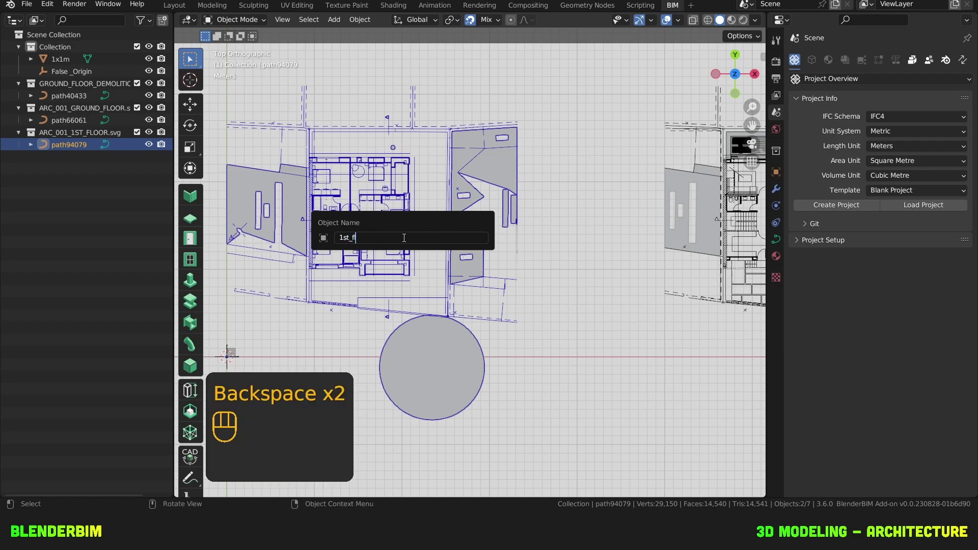
{"action": "key", "text": "o"}
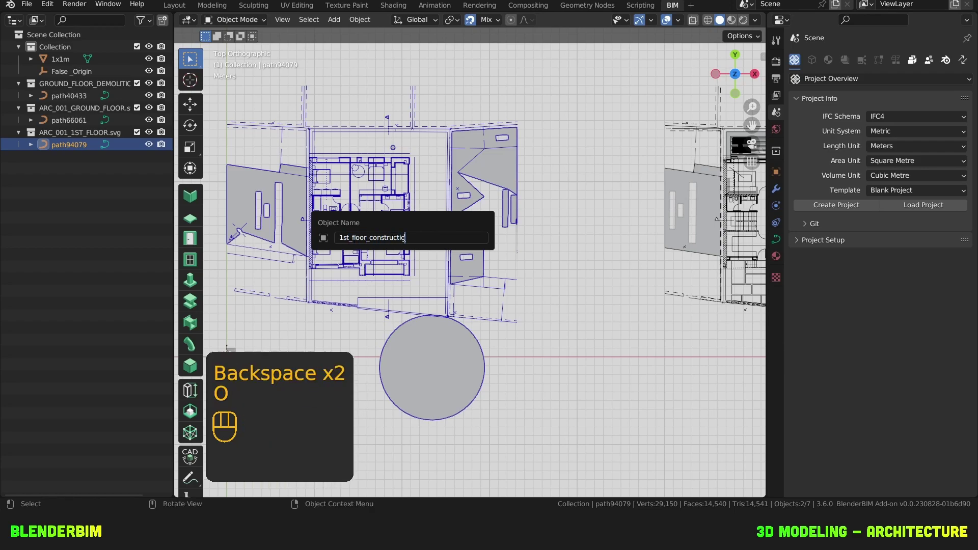
{"action": "left_click_drag", "start_coordinate": [400, 244], "coordinate": [389, 234]}
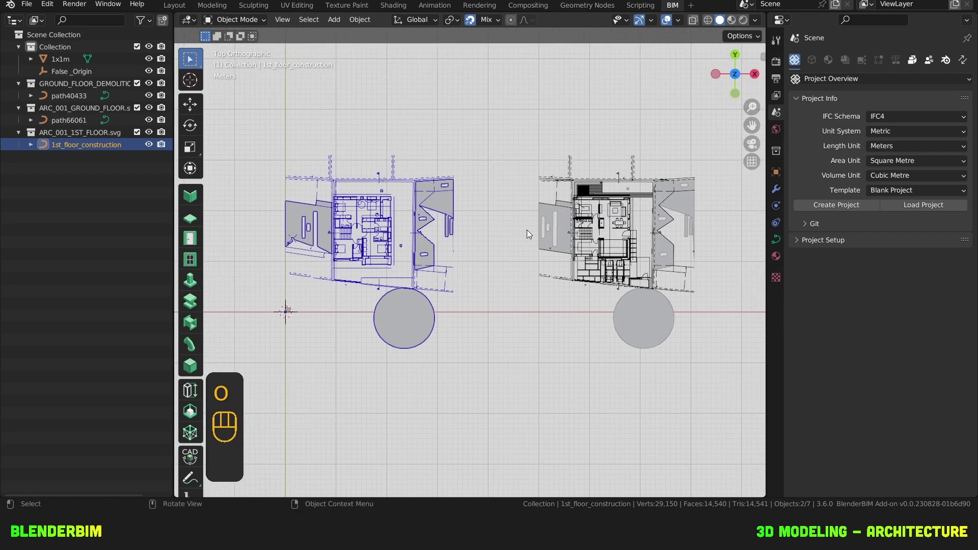
Step: Rename the ground-floor plan object path66061 to ground_floor_construction
{"action": "left_click", "coordinate": [570, 230]}
{"action": "left_click_drag", "start_coordinate": [645, 236], "coordinate": [499, 239]}
{"action": "key", "text": "F2"}
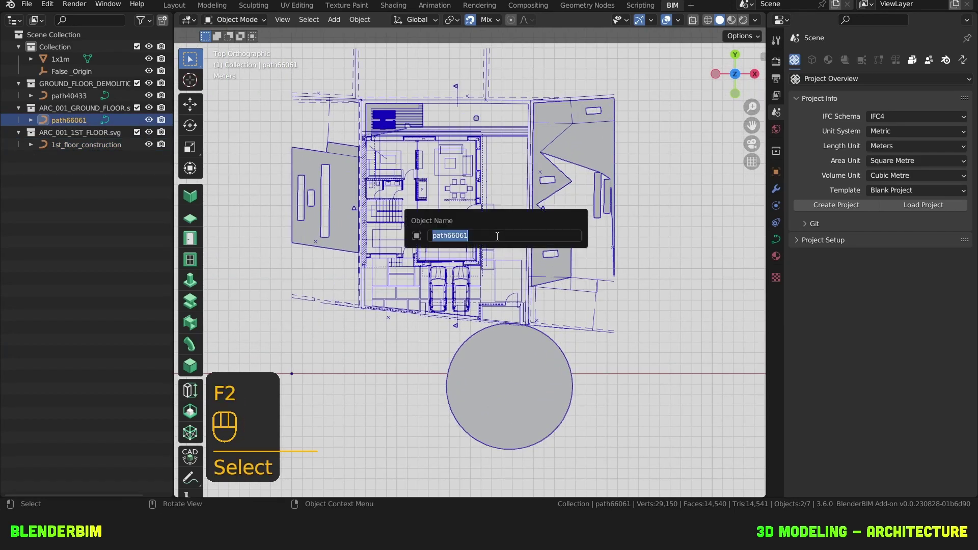
{"action": "key", "text": "o"}
{"action": "key", "text": "BackSpace"}
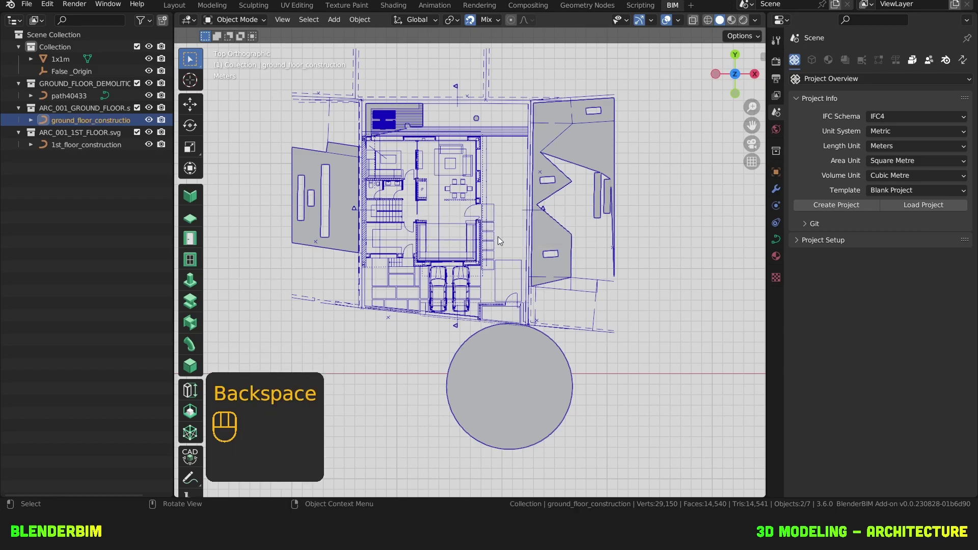
Step: Start renaming the demolition drawing object to ground_Floor_demolition
{"action": "left_click", "coordinate": [438, 239]}
{"action": "left_click", "coordinate": [429, 230]}
{"action": "key", "text": "F2"}
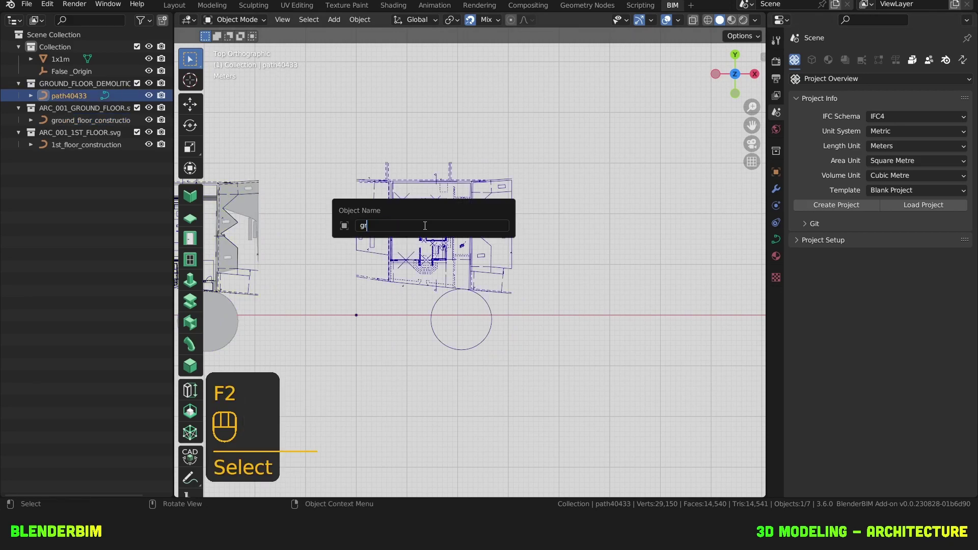
{"action": "key", "text": "o"}
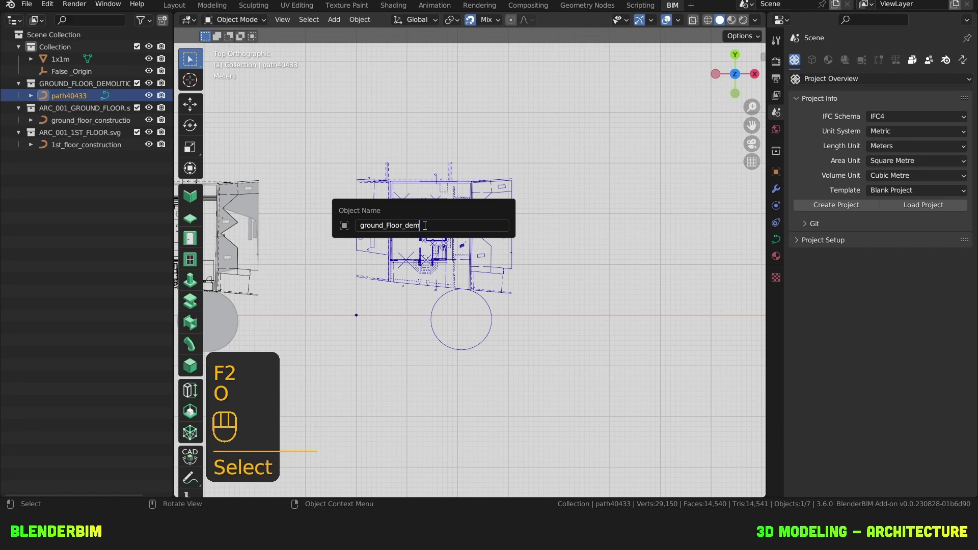
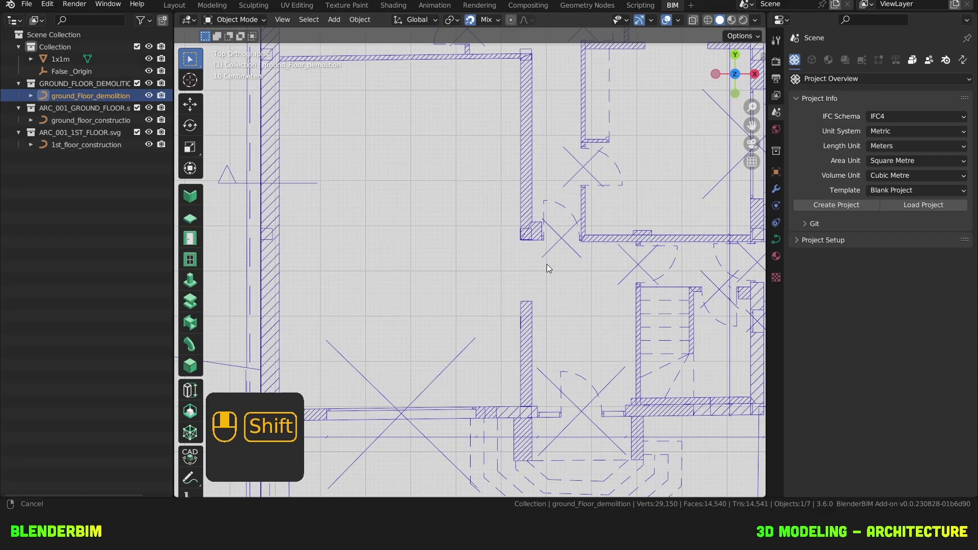
Step: Set the Snap To target to vertices only, focused on a wall corner of the demolition plan
{"action": "left_click_drag", "start_coordinate": [524, 216], "coordinate": [493, 277]}
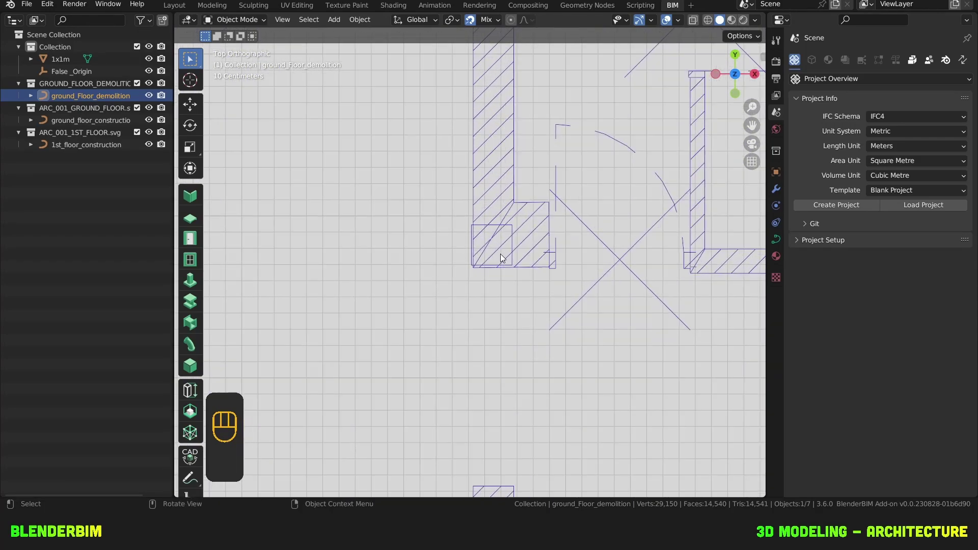
{"action": "left_click_drag", "start_coordinate": [533, 225], "coordinate": [450, 272]}
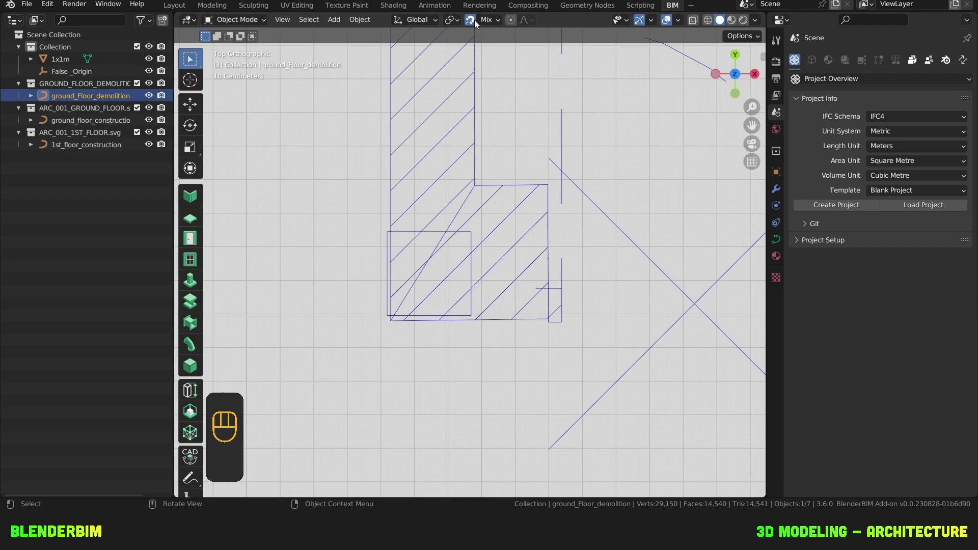
{"action": "left_click_drag", "start_coordinate": [495, 25], "coordinate": [558, 23]}
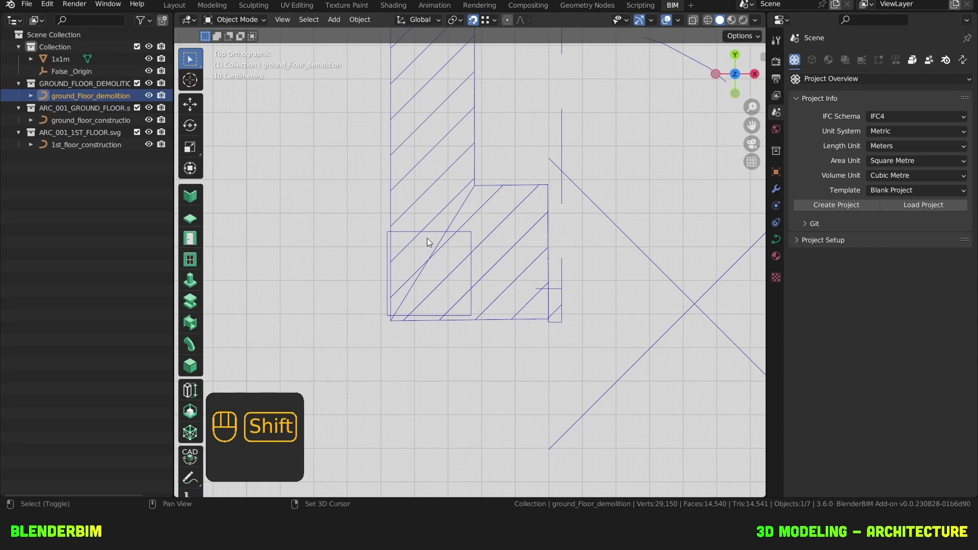
{"action": "left_click", "coordinate": [441, 262]}
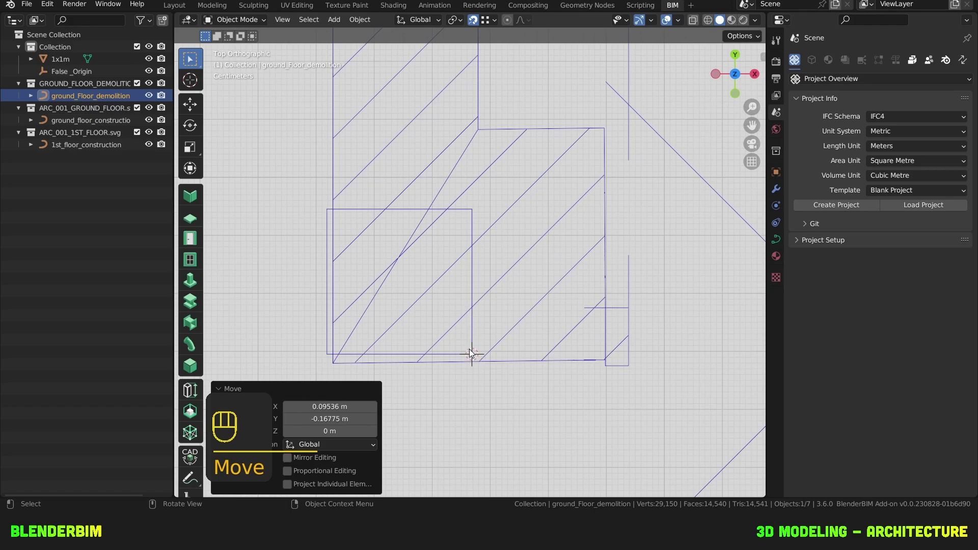
Step: Add an empty at the wall corner and parent ground_Floor_demolition to it with Keep Transform
{"action": "key", "text": "shift+a"}
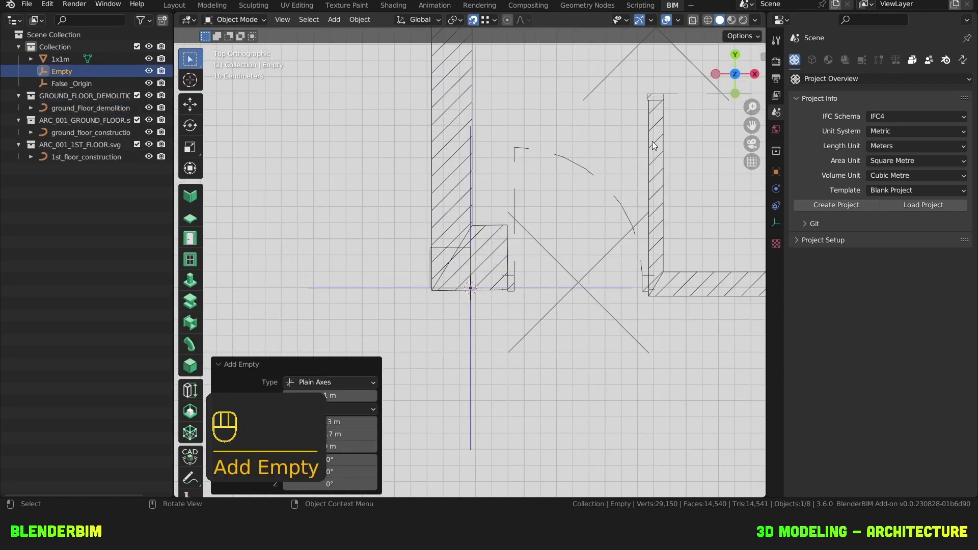
{"action": "left_click", "coordinate": [545, 292]}
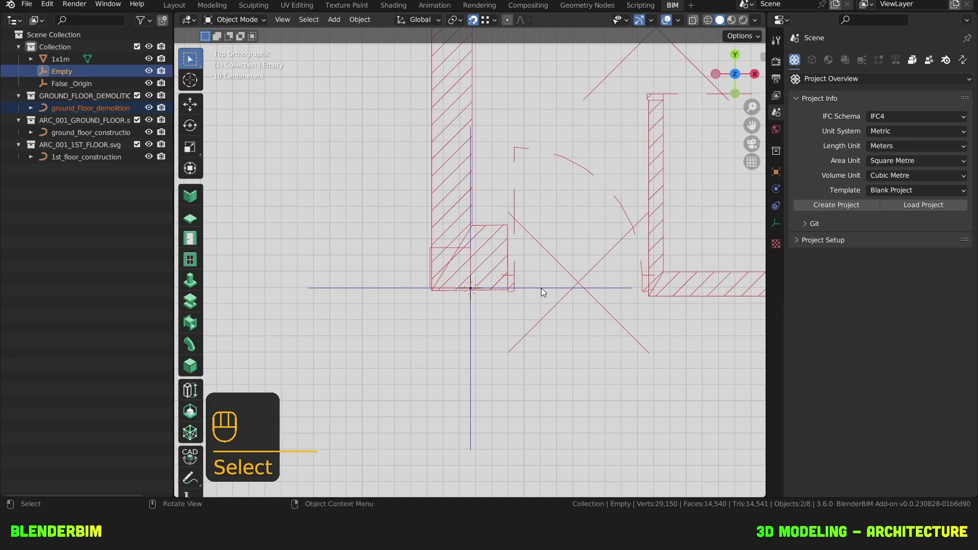
{"action": "key", "text": "ctrl+p"}
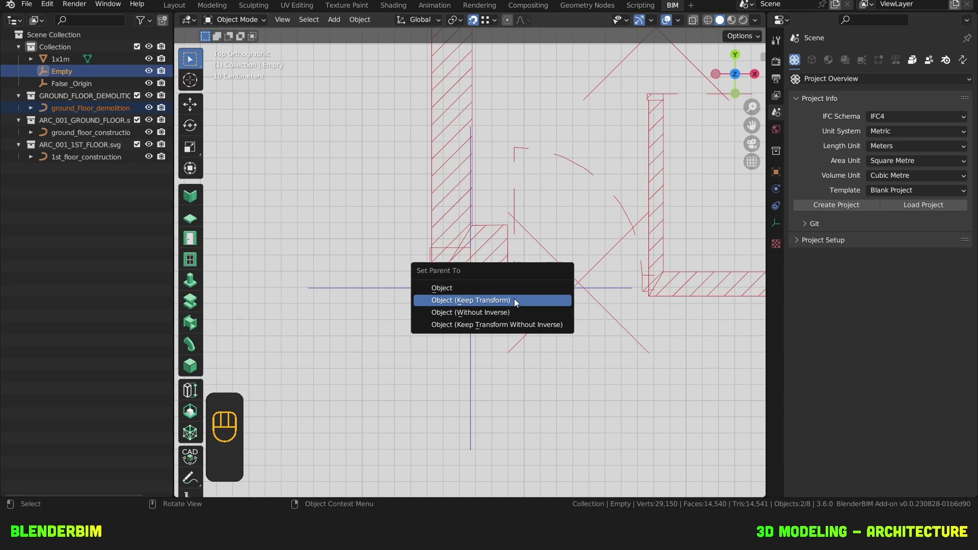
{"action": "left_click", "coordinate": [475, 331]}
Step: Move over to the ground-floor construction plan and pick its matching wall corner
{"action": "key", "text": "g"}
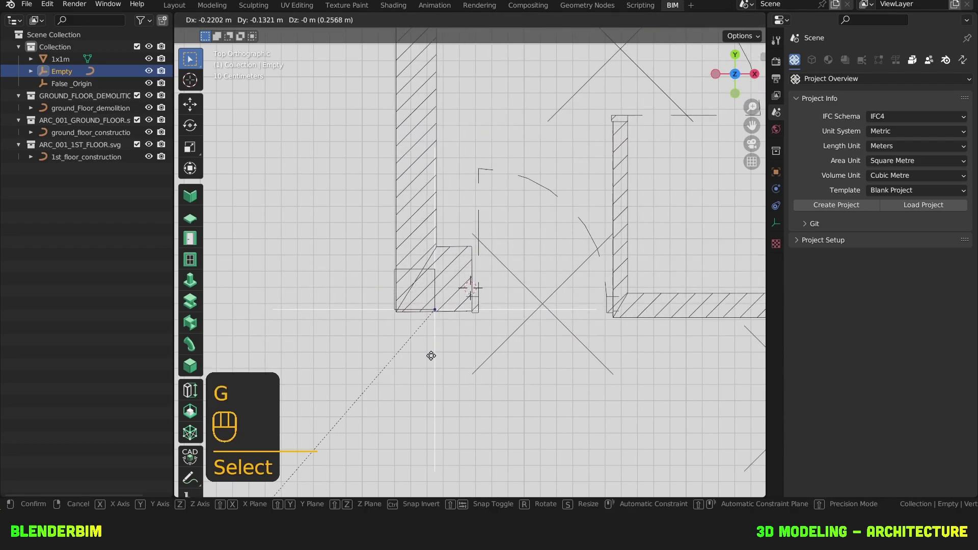
{"action": "left_click", "coordinate": [432, 361]}
{"action": "left_click", "coordinate": [391, 264]}
{"action": "left_click_drag", "start_coordinate": [365, 262], "coordinate": [571, 259]}
{"action": "left_click", "coordinate": [520, 272]}
{"action": "left_click", "coordinate": [582, 289]}
{"action": "left_click", "coordinate": [502, 266]}
Step: Add a second empty and parent the ground_floor_construction plan to it, keeping its transform
{"action": "key", "text": "shift+a"}
{"action": "left_click", "coordinate": [557, 274]}
{"action": "left_click", "coordinate": [476, 248]}
{"action": "key", "text": "ctrl+p"}
{"action": "left_click", "coordinate": [445, 270]}
{"action": "left_click", "coordinate": [474, 235]}
{"action": "left_click", "coordinate": [533, 306]}
{"action": "left_click", "coordinate": [432, 296]}
{"action": "double_click", "coordinate": [503, 285]}
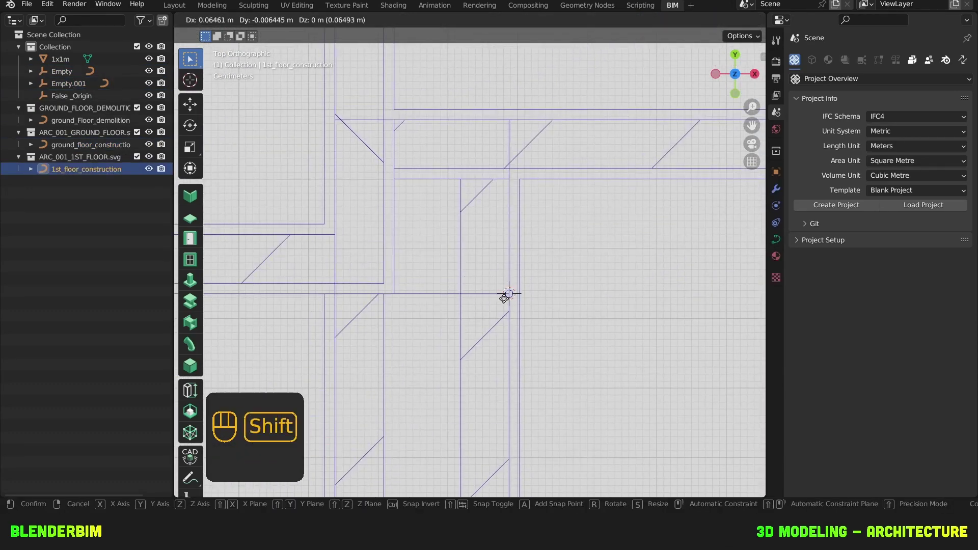
Step: Add an empty for the first-floor plan and parent the first-floor drawing to it
{"action": "key", "text": "shift+a"}
{"action": "left_click", "coordinate": [591, 278]}
{"action": "key", "text": "ctrl+p"}
{"action": "left_click", "coordinate": [583, 276]}
{"action": "left_click", "coordinate": [682, 241]}
Step: Move Empty.001 about 47 m, snapping it onto the matching wall corner of the ground-floor plan
{"action": "left_click", "coordinate": [682, 239]}
{"action": "left_click_drag", "start_coordinate": [467, 251], "coordinate": [603, 244]}
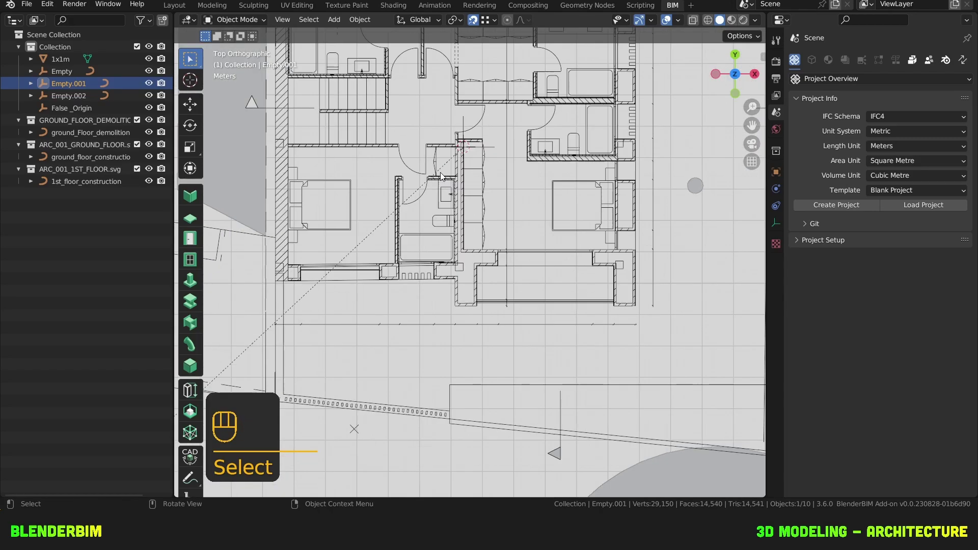
{"action": "left_click_drag", "start_coordinate": [447, 125], "coordinate": [462, 229]}
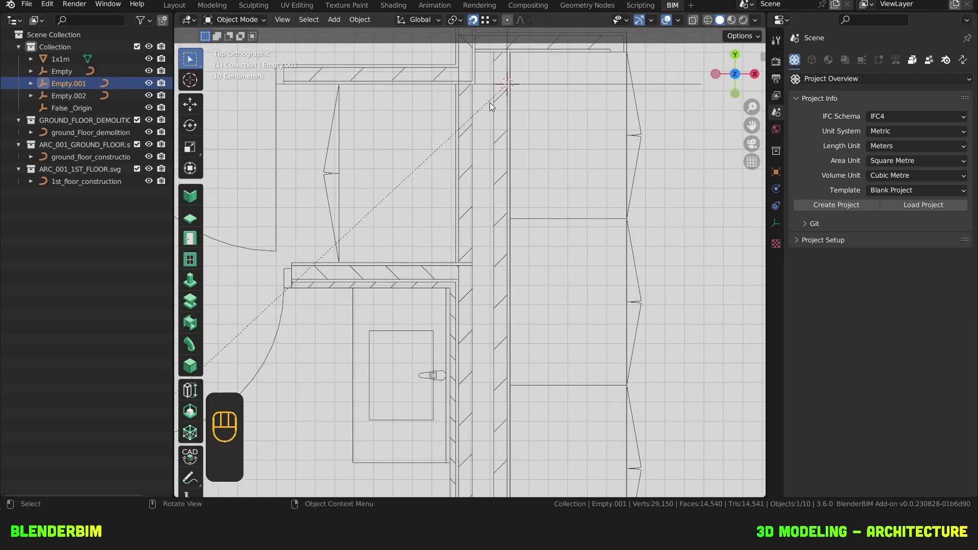
{"action": "left_click_drag", "start_coordinate": [500, 121], "coordinate": [462, 391]}
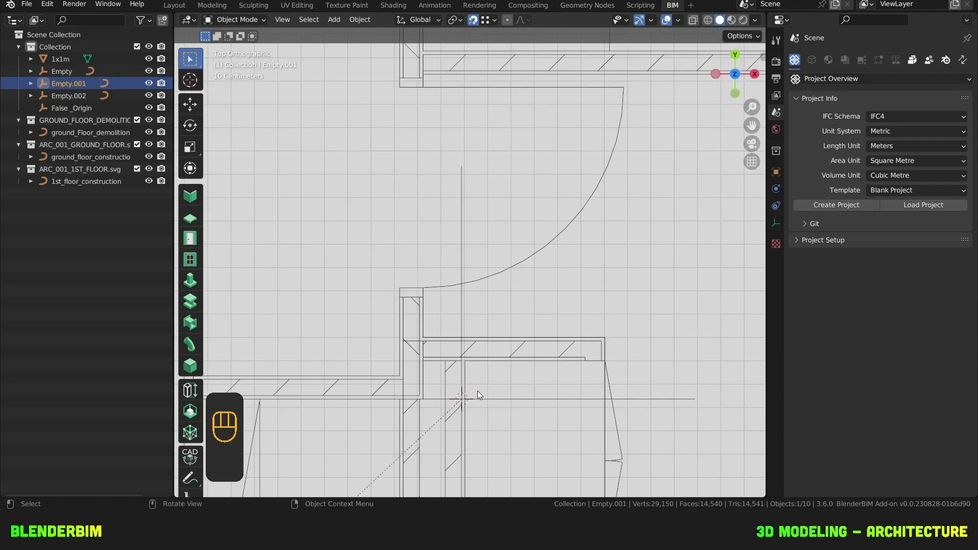
{"action": "left_click_drag", "start_coordinate": [465, 417], "coordinate": [502, 317]}
{"action": "key", "text": "g"}
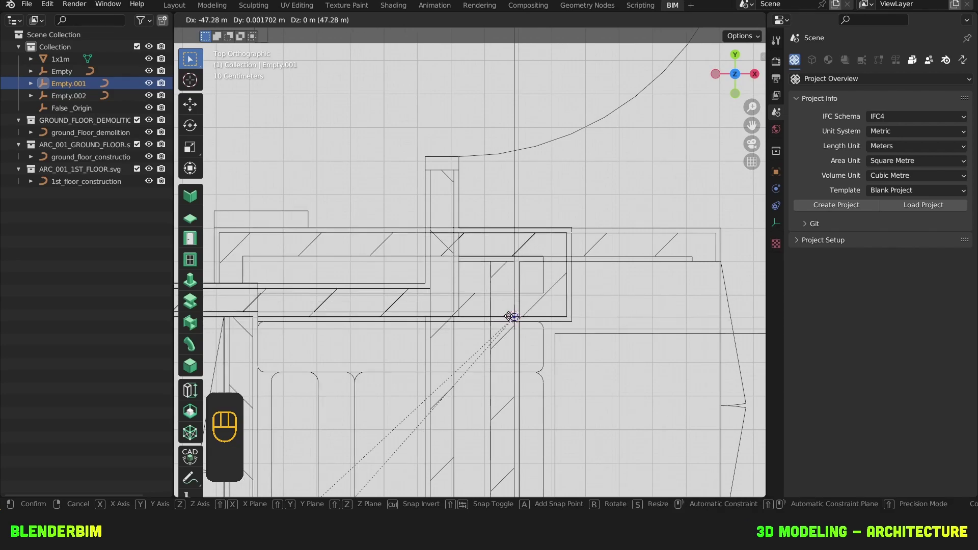
{"action": "left_click", "coordinate": [513, 320]}
{"action": "left_click_drag", "start_coordinate": [563, 372], "coordinate": [484, 276]}
{"action": "left_click", "coordinate": [561, 266]}
Step: Check the overlaid plans and select the demolition drawing's empty
{"action": "left_click_drag", "start_coordinate": [363, 236], "coordinate": [322, 233]}
{"action": "left_click_drag", "start_coordinate": [500, 238], "coordinate": [504, 240]}
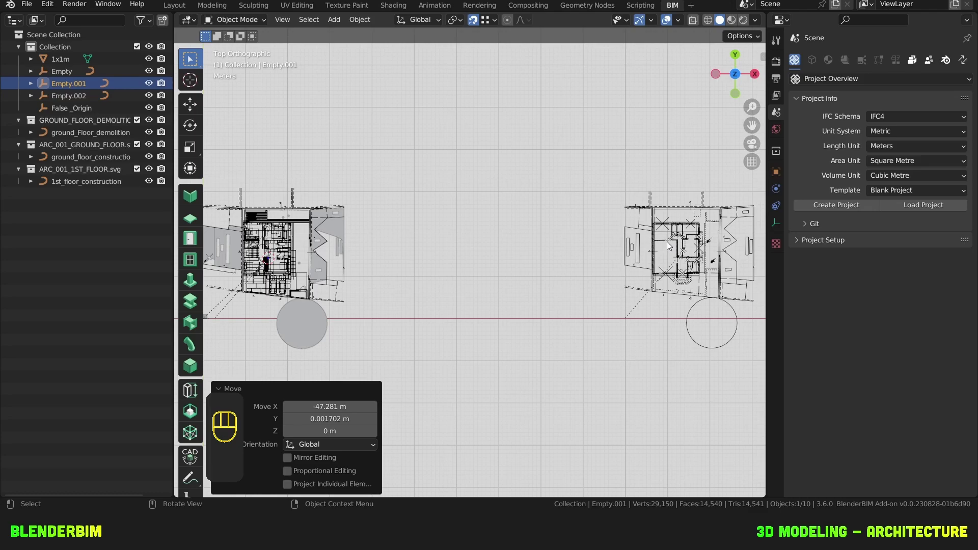
{"action": "left_click", "coordinate": [655, 250]}
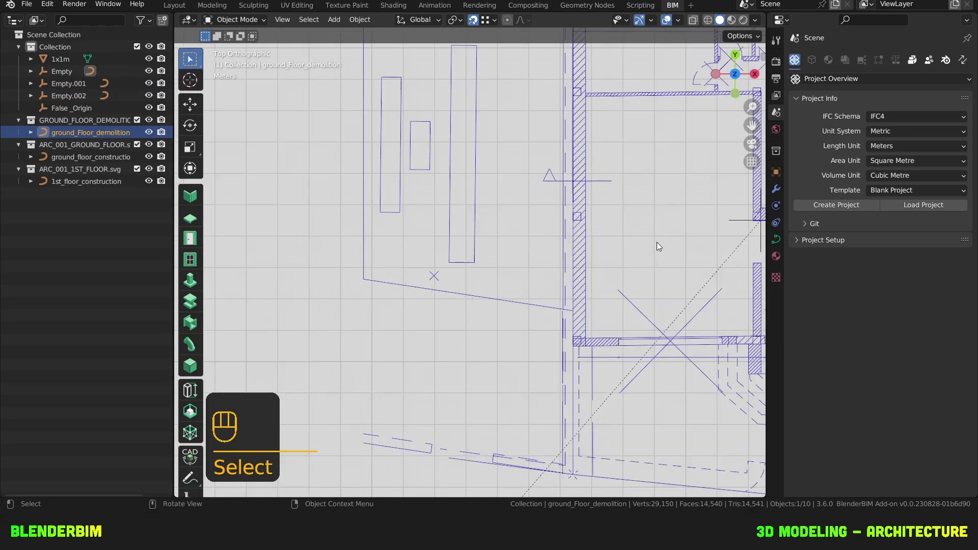
{"action": "left_click", "coordinate": [658, 245]}
{"action": "left_click_drag", "start_coordinate": [354, 284], "coordinate": [409, 276]}
{"action": "left_click", "coordinate": [339, 282]}
{"action": "left_click_drag", "start_coordinate": [334, 276], "coordinate": [593, 255]}
{"action": "left_click", "coordinate": [313, 247]}
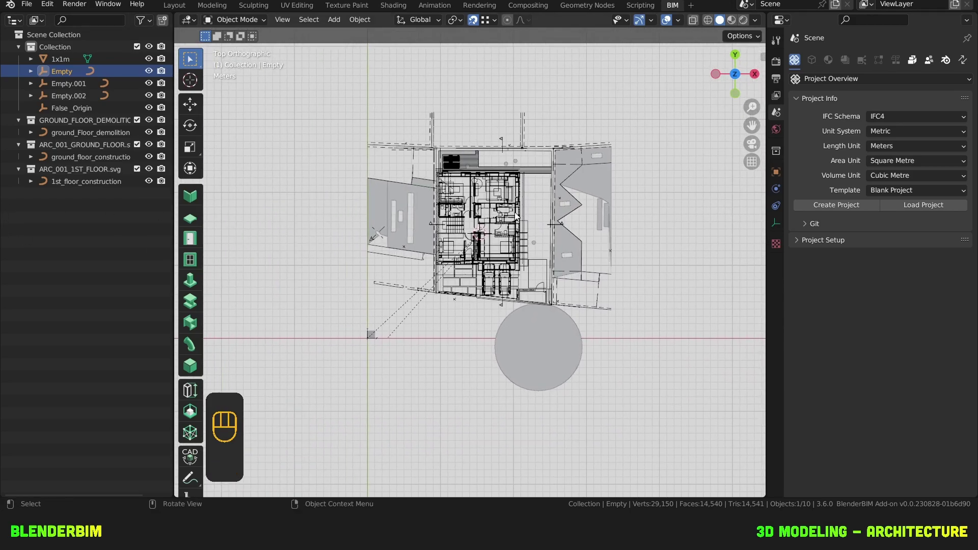
{"action": "left_click", "coordinate": [493, 146]}
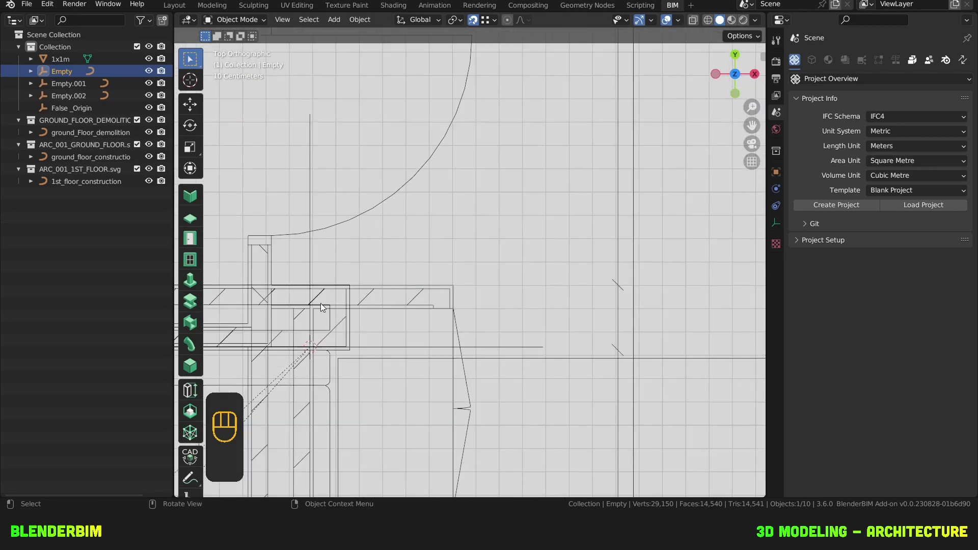
Step: Move the demolition empty about 97 m onto the matching wall corner, stacking its plan over the others
{"action": "left_click_drag", "start_coordinate": [323, 325], "coordinate": [570, 218]}
{"action": "left_click_drag", "start_coordinate": [652, 199], "coordinate": [365, 370]}
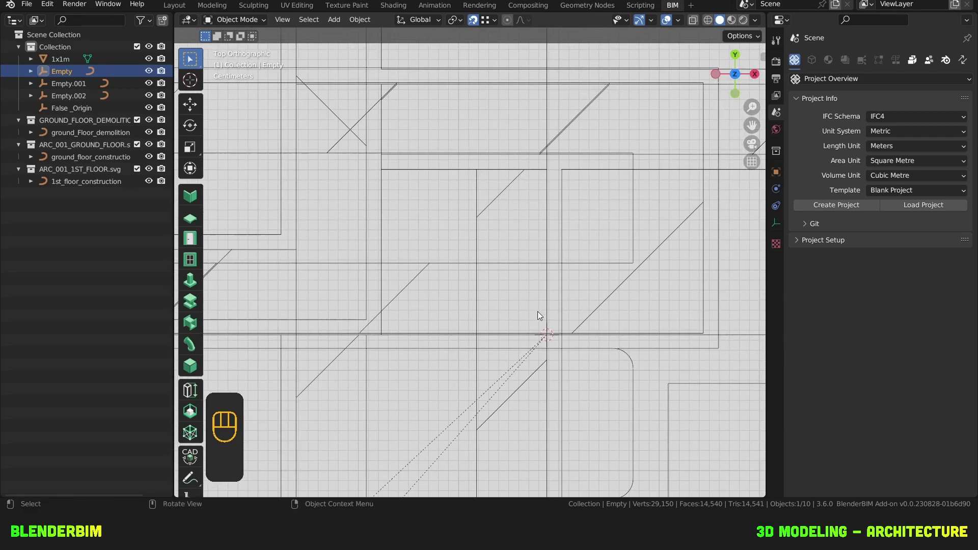
{"action": "left_click_drag", "start_coordinate": [593, 402], "coordinate": [395, 167]}
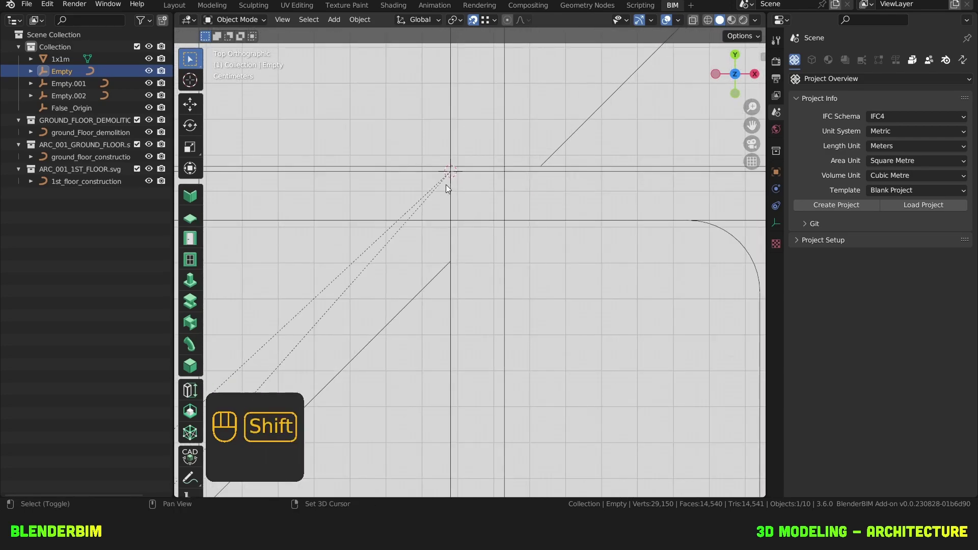
{"action": "left_click_drag", "start_coordinate": [440, 203], "coordinate": [452, 231]}
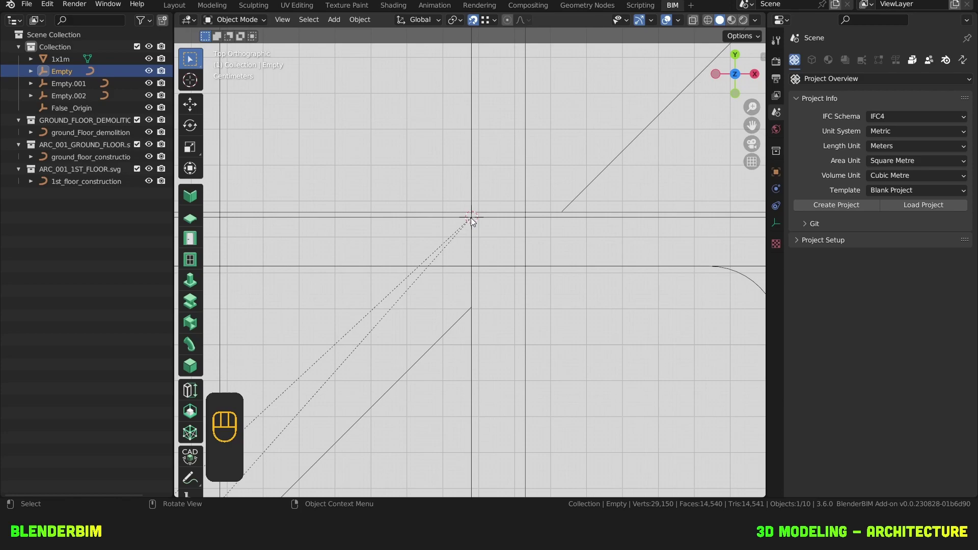
{"action": "key", "text": "g"}
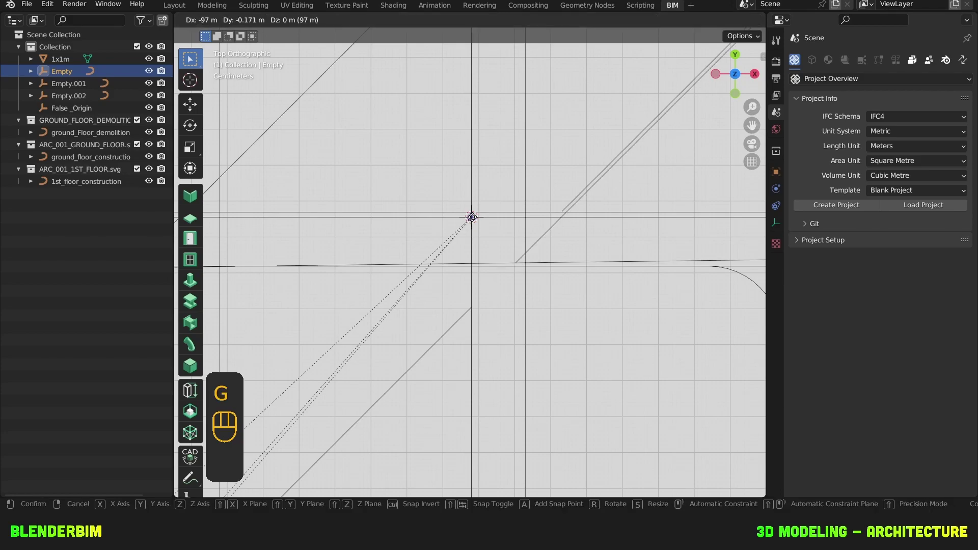
{"action": "left_click", "coordinate": [476, 221]}
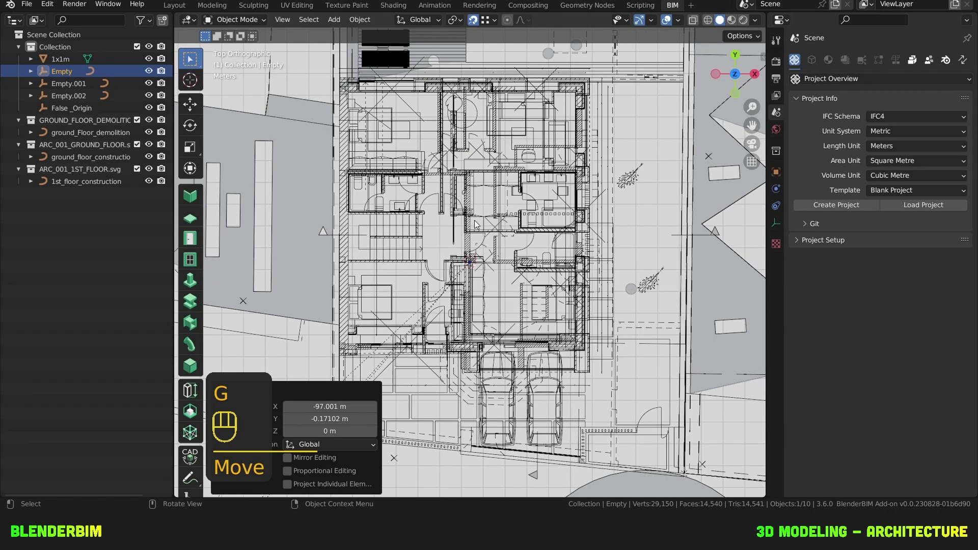
Step: Lock location, rotation and scale of the 1st floor and ground floor construction drawings
{"action": "left_click_drag", "start_coordinate": [619, 112], "coordinate": [537, 395]}
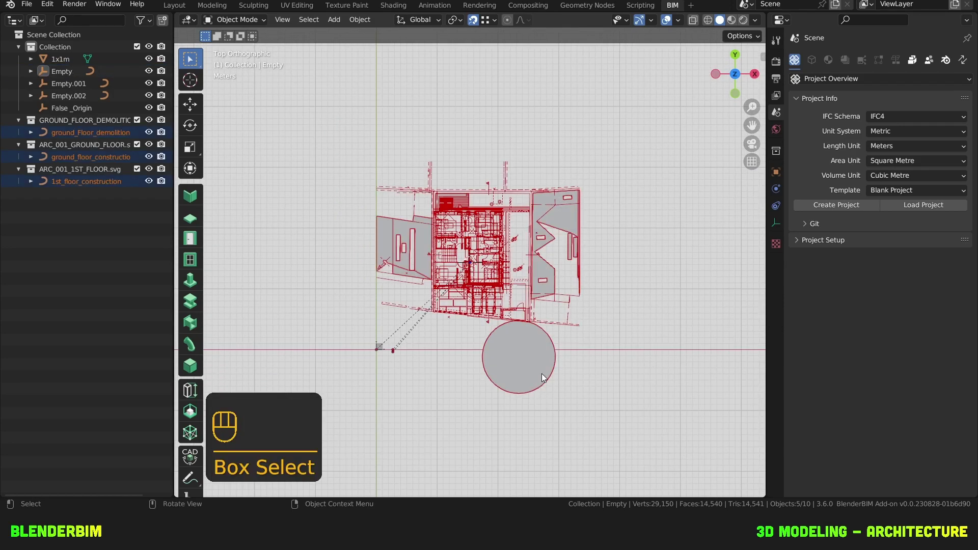
{"action": "left_click", "coordinate": [562, 234]}
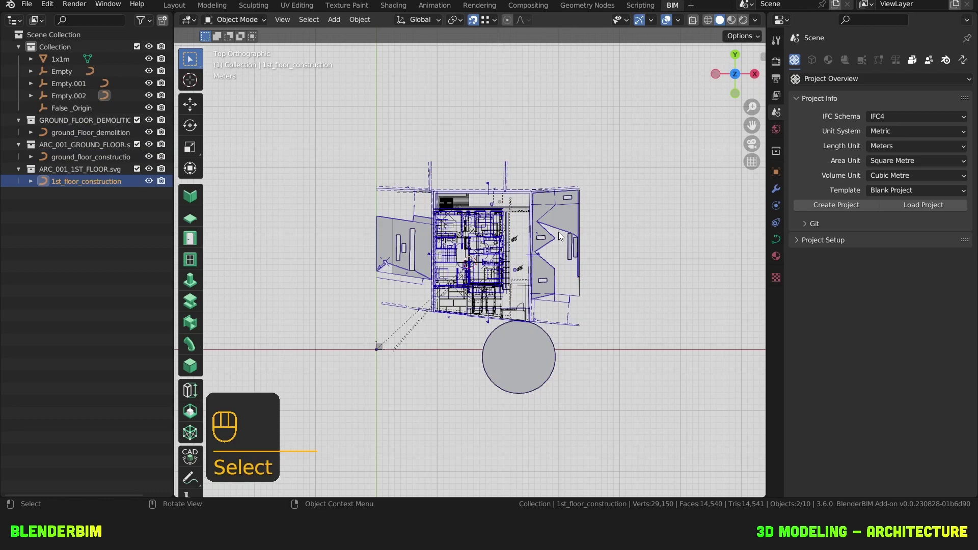
{"action": "key", "text": "n"}
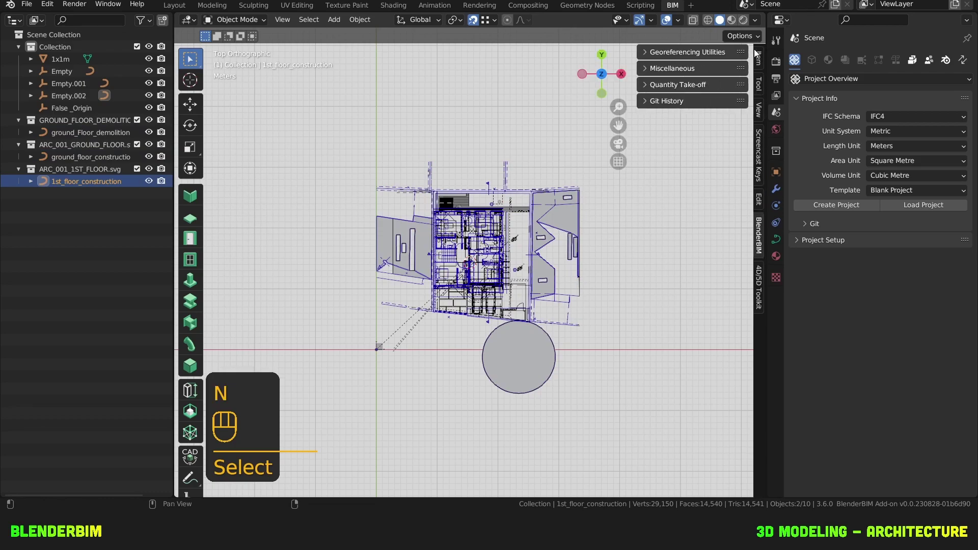
{"action": "left_click", "coordinate": [763, 62]}
{"action": "left_click", "coordinate": [739, 88]}
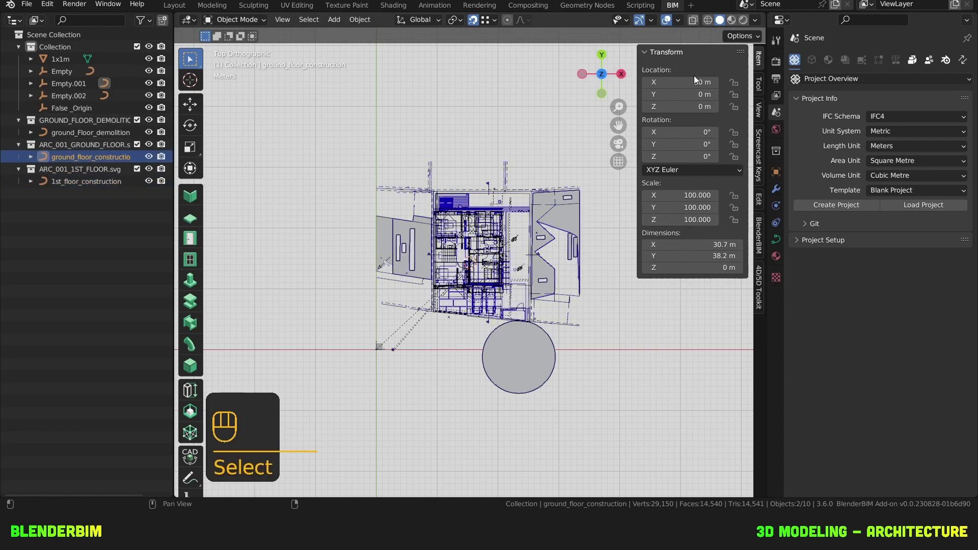
{"action": "left_click", "coordinate": [737, 88]}
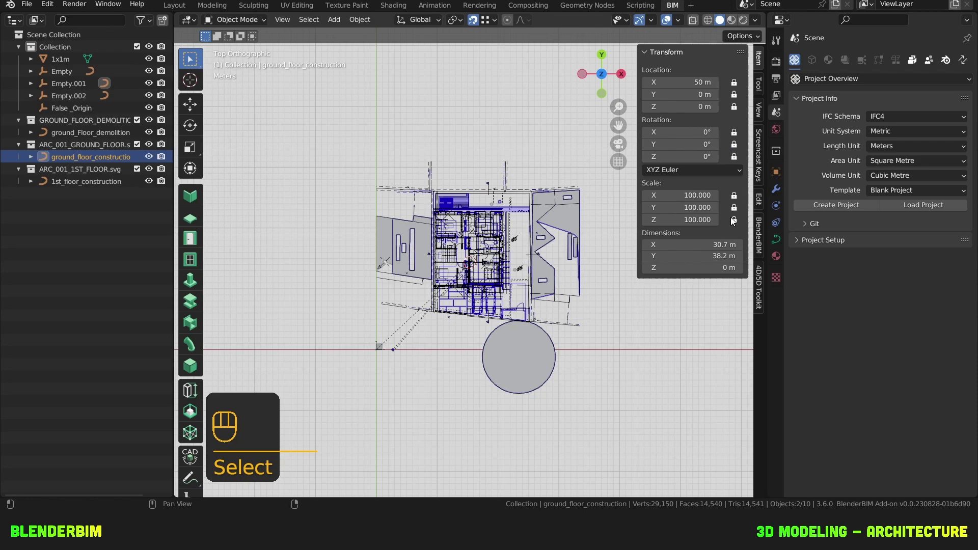
Step: Lock location, rotation and scale of the ground floor demolition drawing as well
{"action": "left_click", "coordinate": [89, 135]}
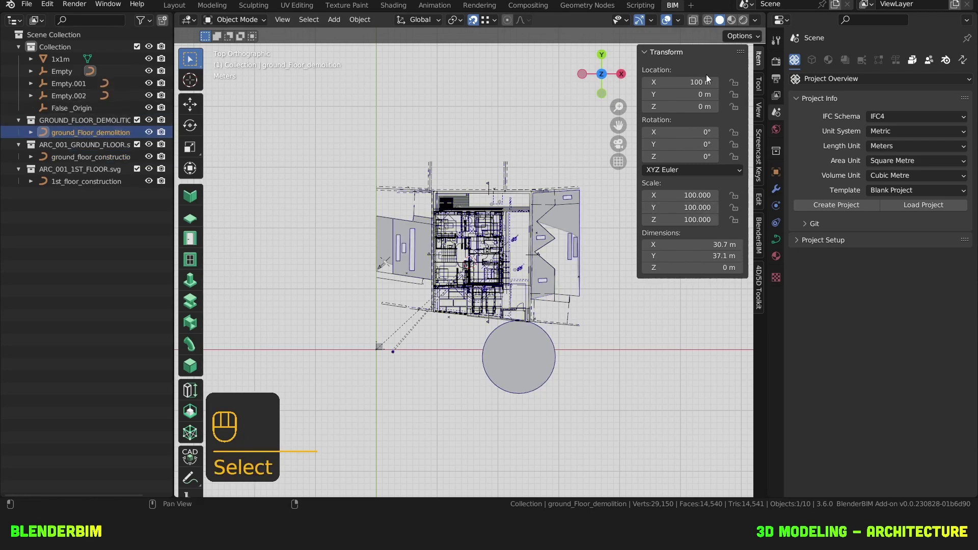
{"action": "left_click", "coordinate": [738, 87]}
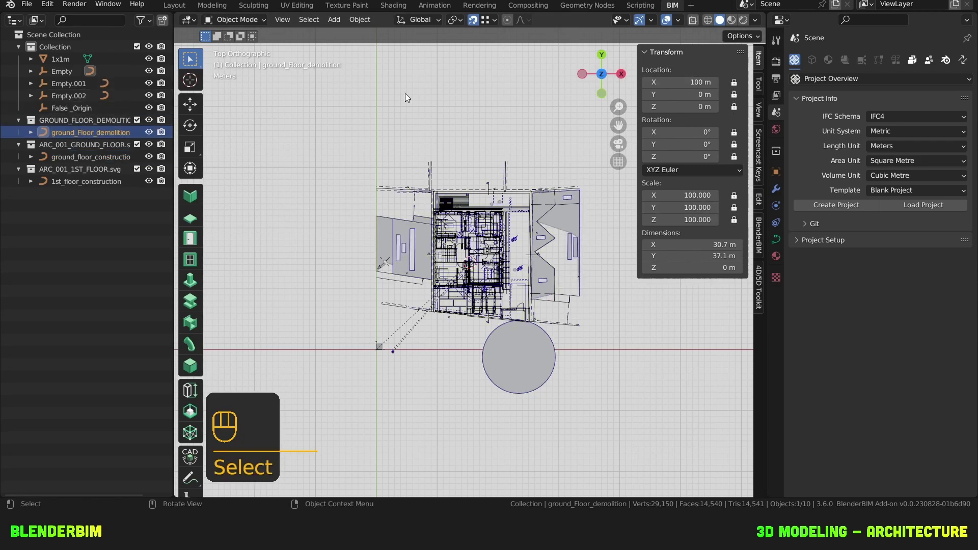
{"action": "key", "text": "n"}
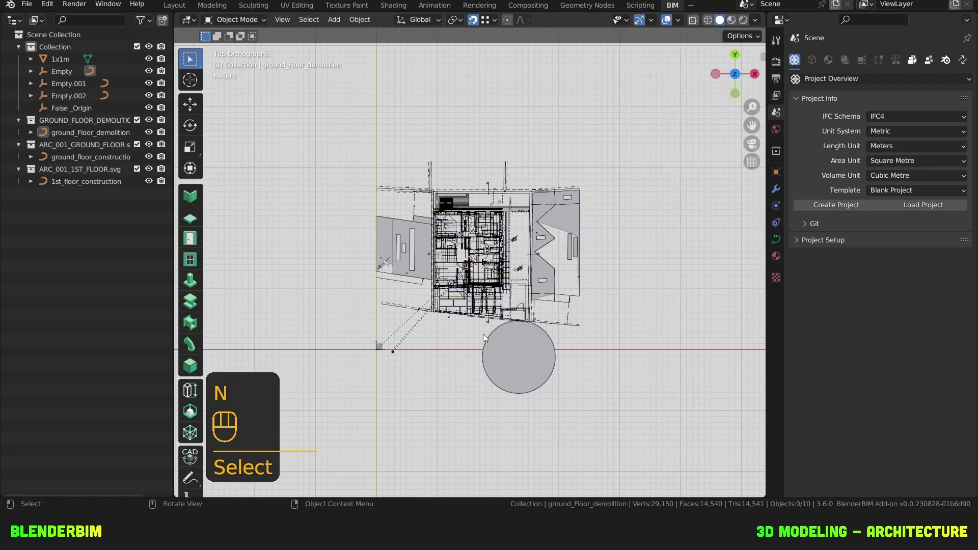
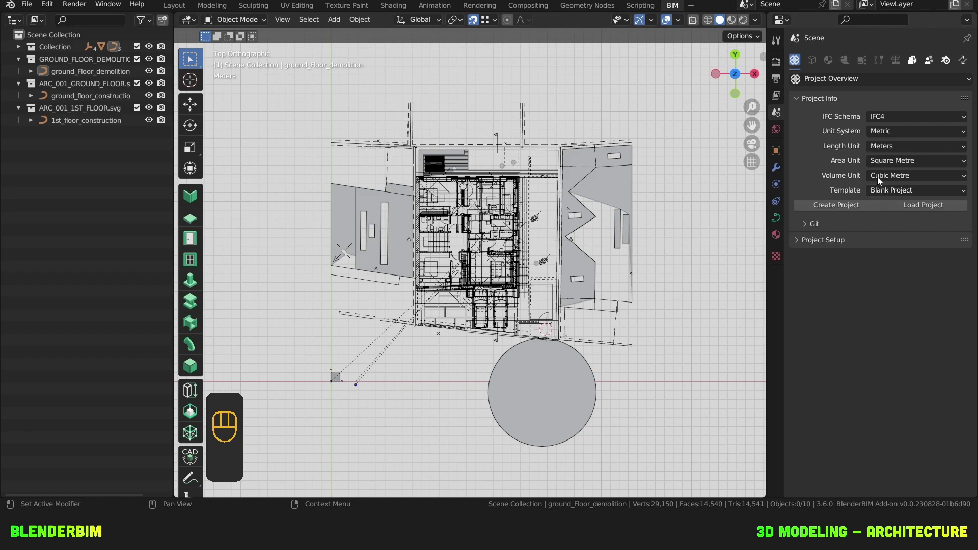
Step: Review the Project Info settings: IFC4 schema, metric metres and Blank Project template
{"action": "left_click", "coordinate": [890, 153]}
{"action": "left_click", "coordinate": [897, 151]}
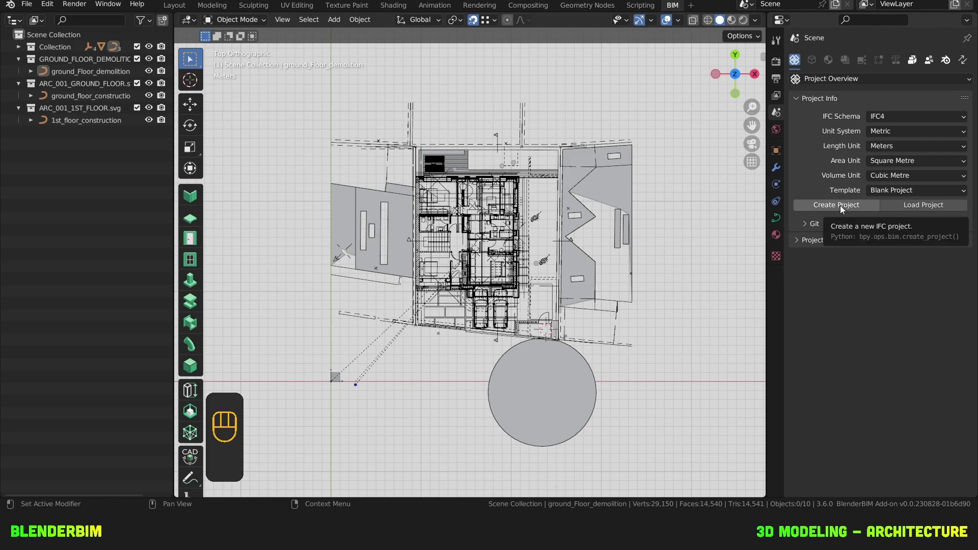
Step: Create the IFC project and rename My Storey to Street Level in the Spatial Manager
{"action": "left_click", "coordinate": [841, 209]}
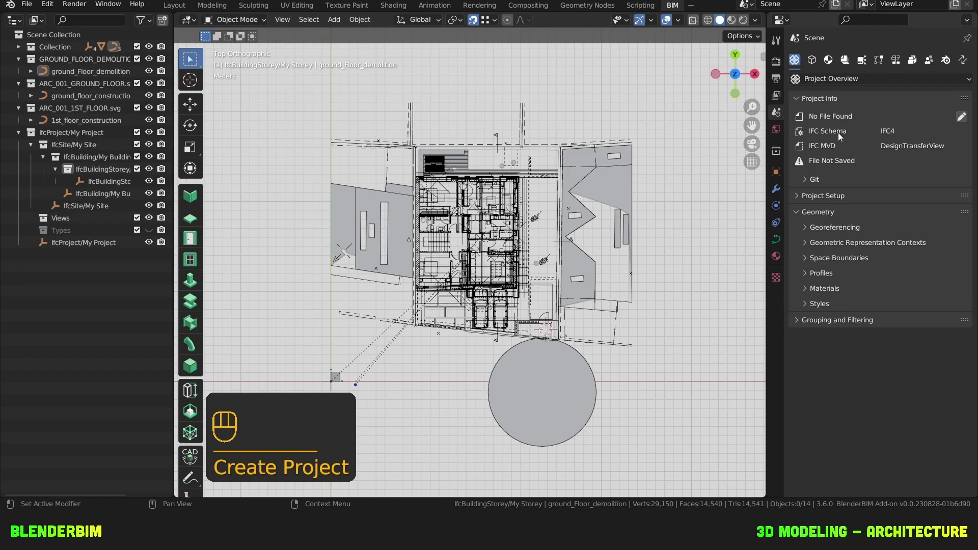
{"action": "left_click", "coordinate": [822, 200]}
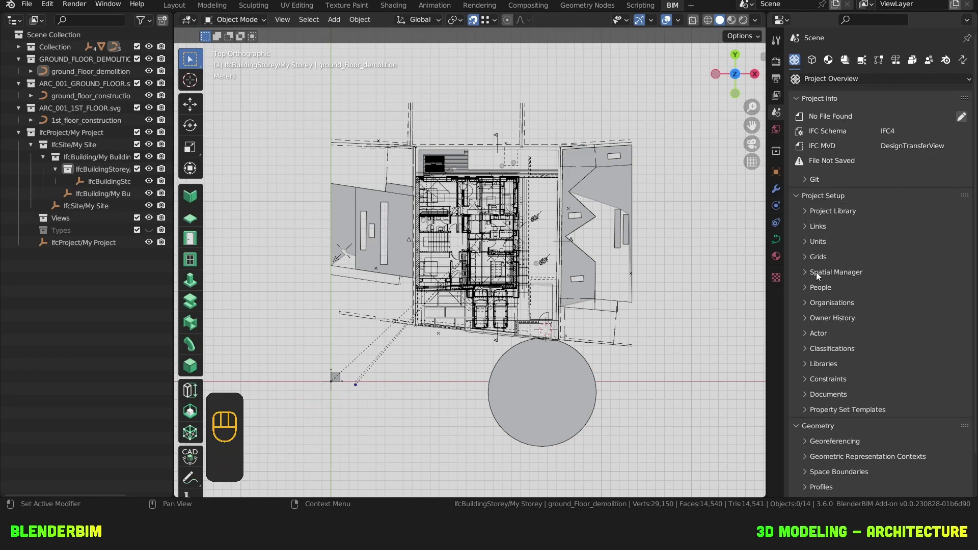
{"action": "left_click", "coordinate": [820, 277]}
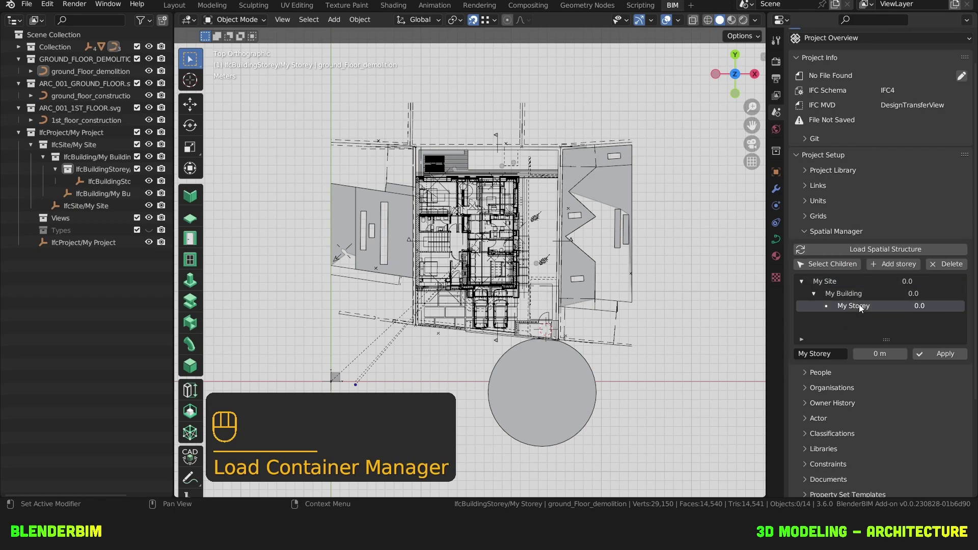
{"action": "left_click_drag", "start_coordinate": [864, 309], "coordinate": [862, 308]}
{"action": "key", "text": "e"}
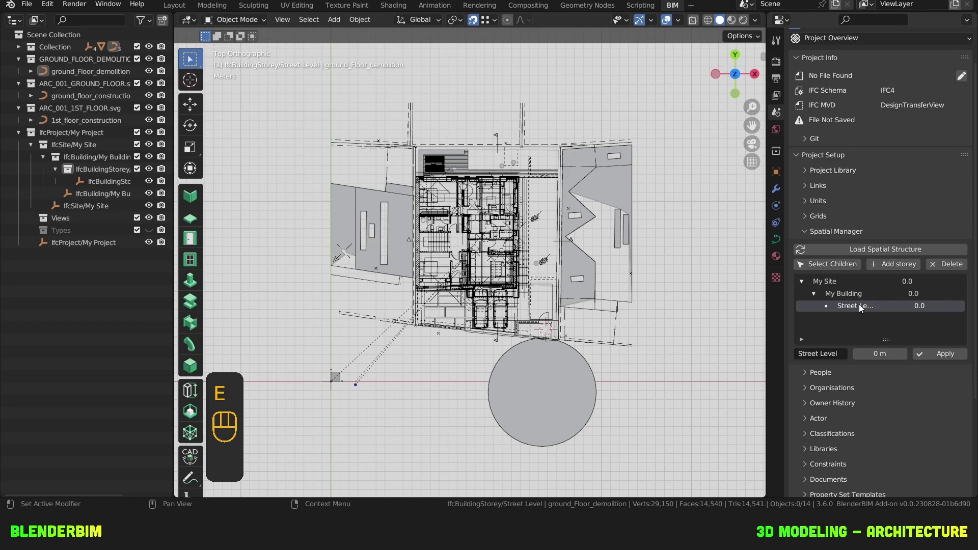
Step: Add new storeys and set up Ground Floor with a 1 m elevation
{"action": "left_click_drag", "start_coordinate": [861, 297], "coordinate": [891, 267]}
{"action": "left_click_drag", "start_coordinate": [867, 301], "coordinate": [890, 281]}
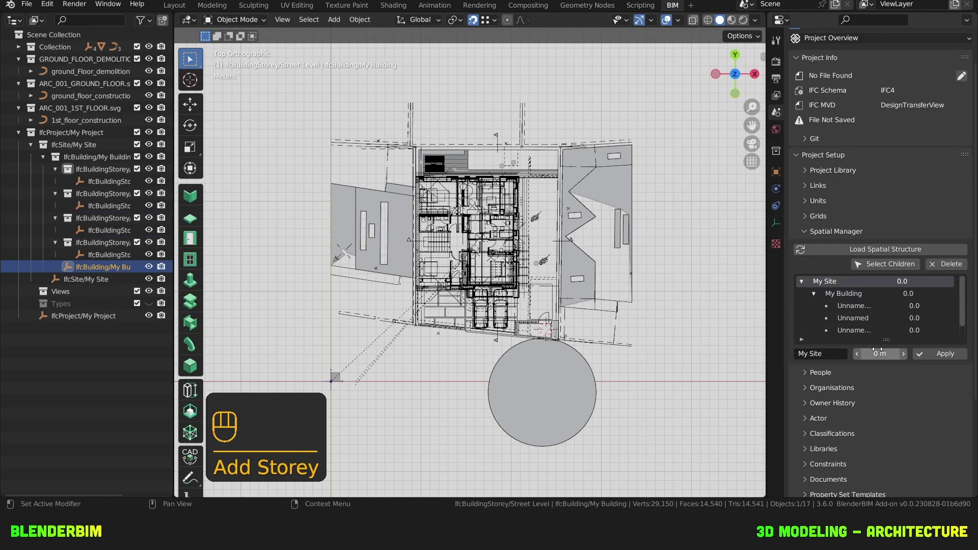
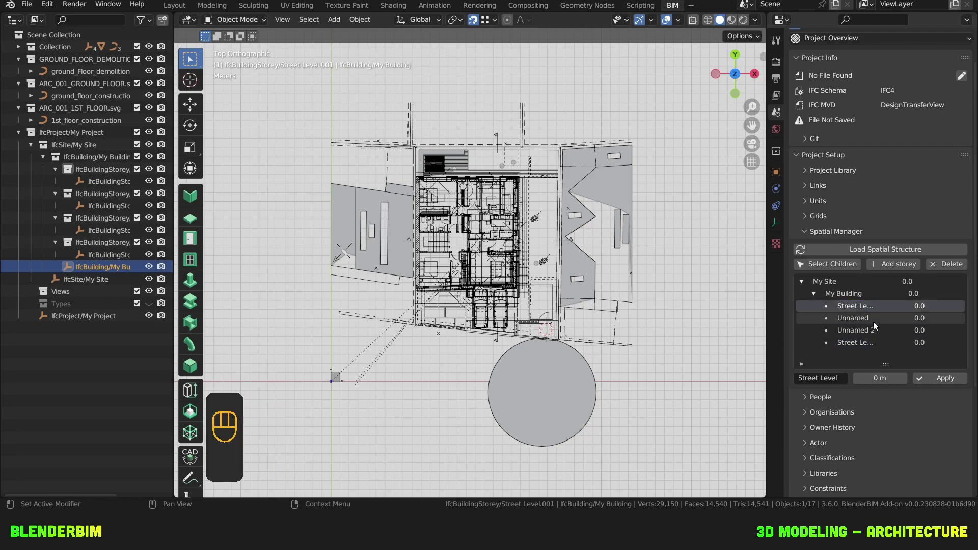
{"action": "left_click_drag", "start_coordinate": [878, 326], "coordinate": [877, 325]}
{"action": "key", "text": "o"}
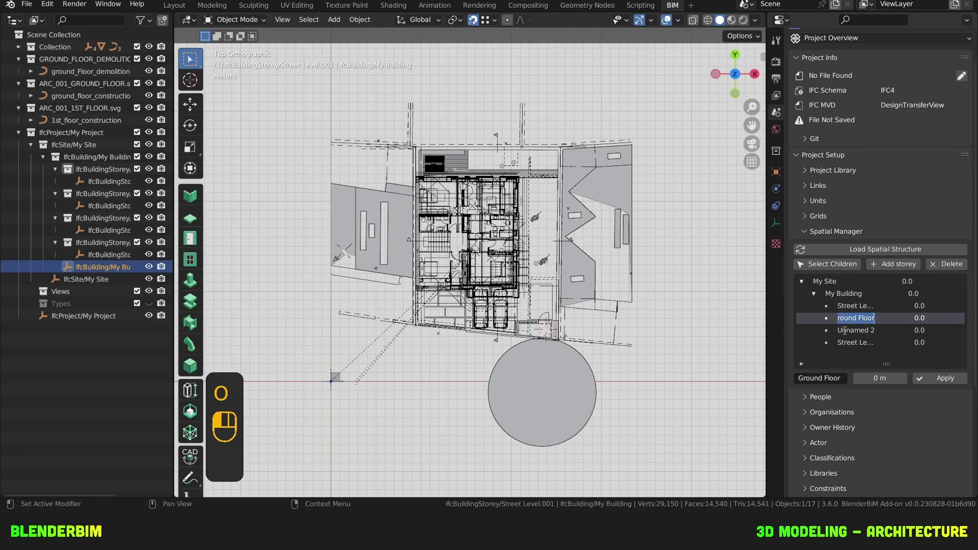
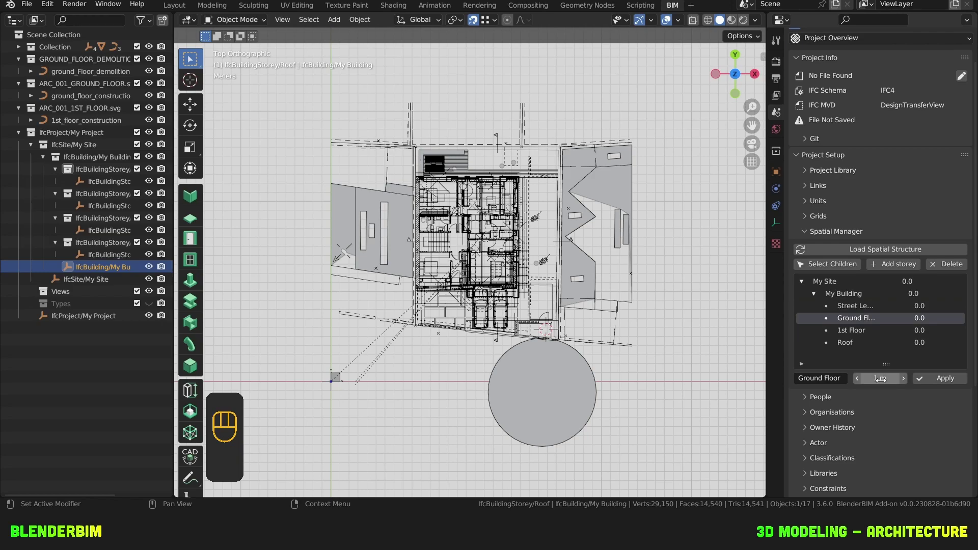
{"action": "left_click", "coordinate": [939, 380]}
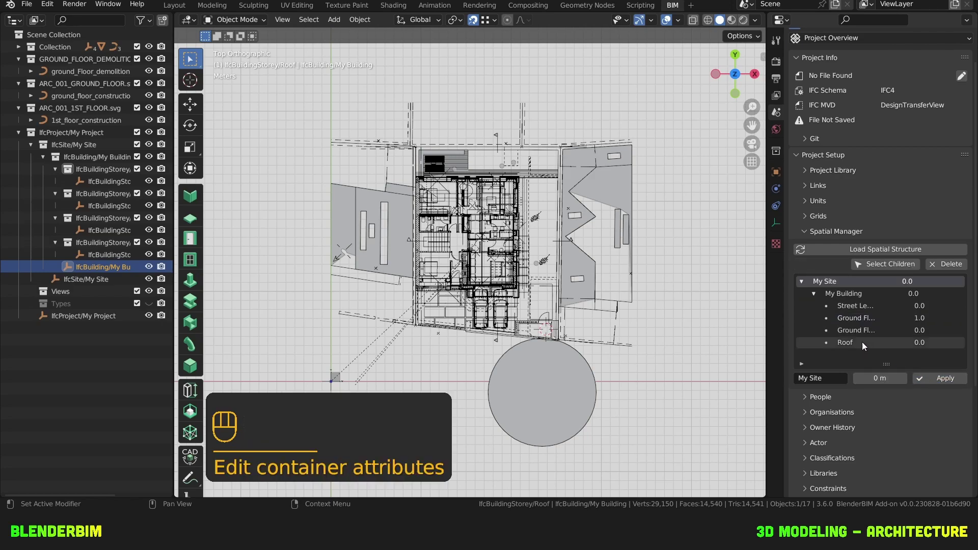
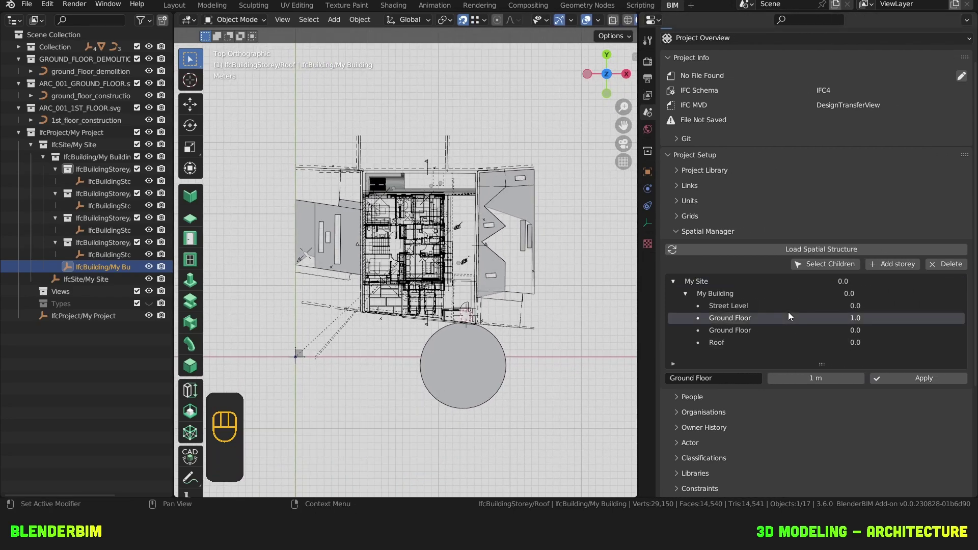
Step: Set up 1st Floor at 4.2 m and Roof at 7.2 m elevation
{"action": "left_click", "coordinate": [752, 334]}
{"action": "left_click_drag", "start_coordinate": [752, 334], "coordinate": [713, 332]}
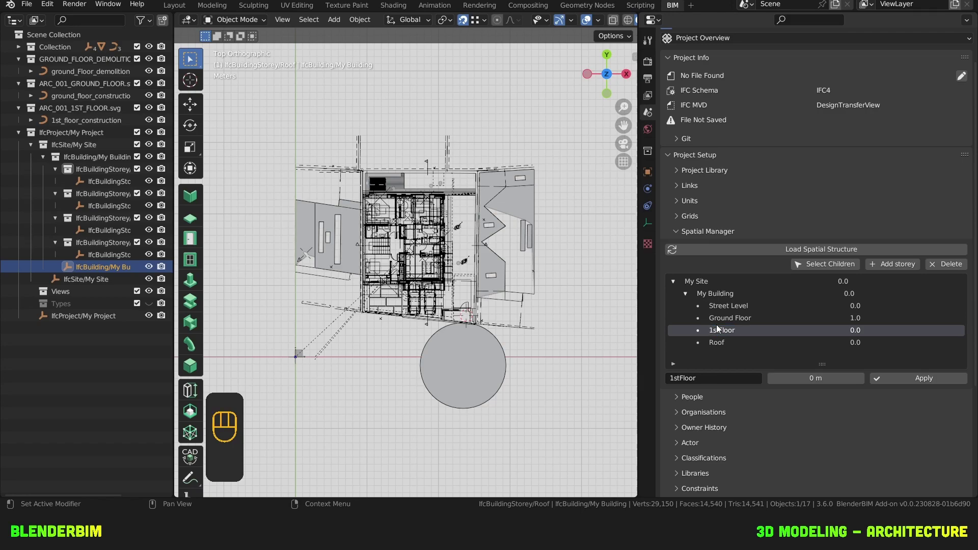
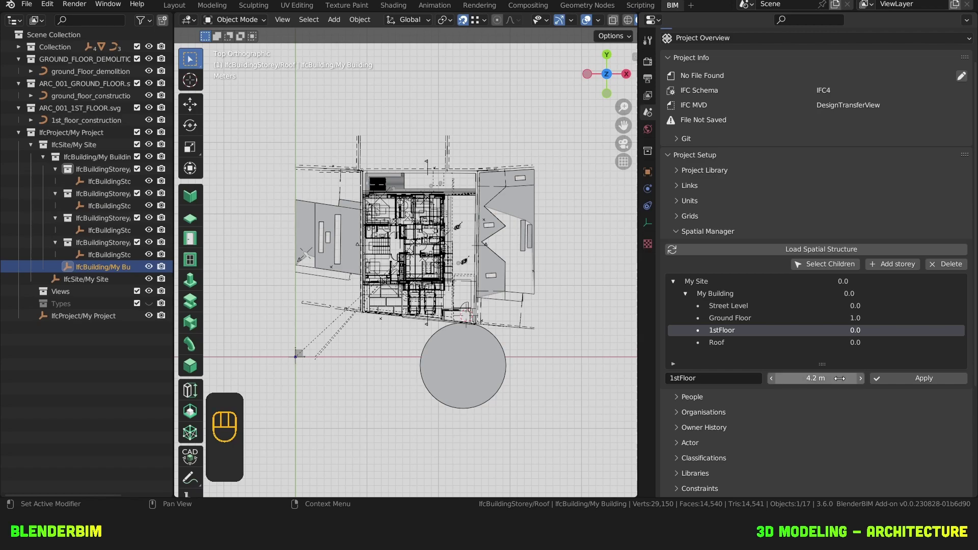
{"action": "left_click", "coordinate": [898, 382]}
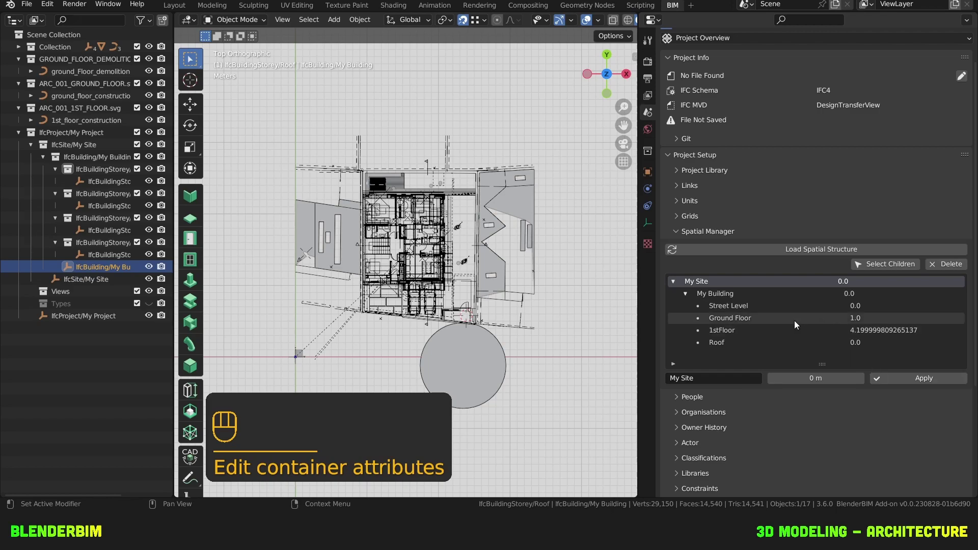
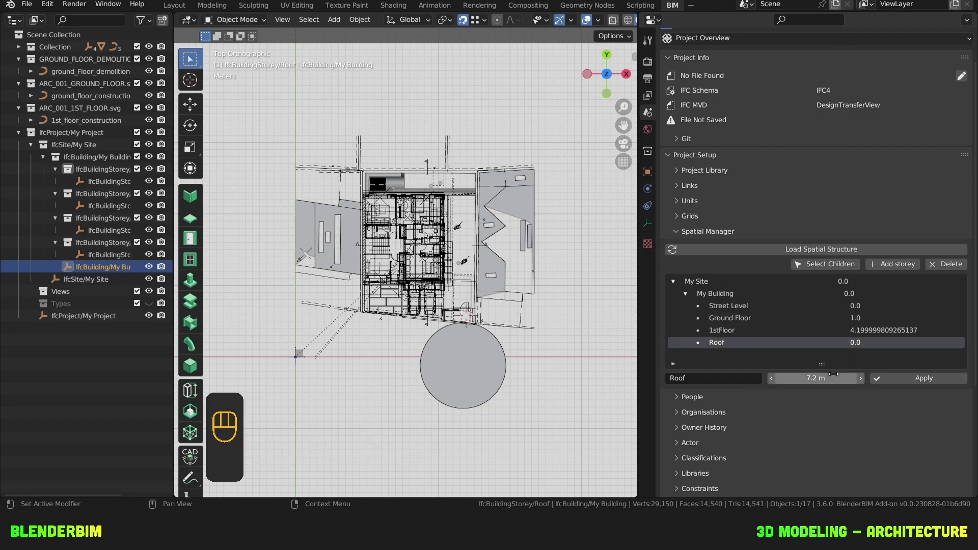
{"action": "left_click", "coordinate": [893, 384]}
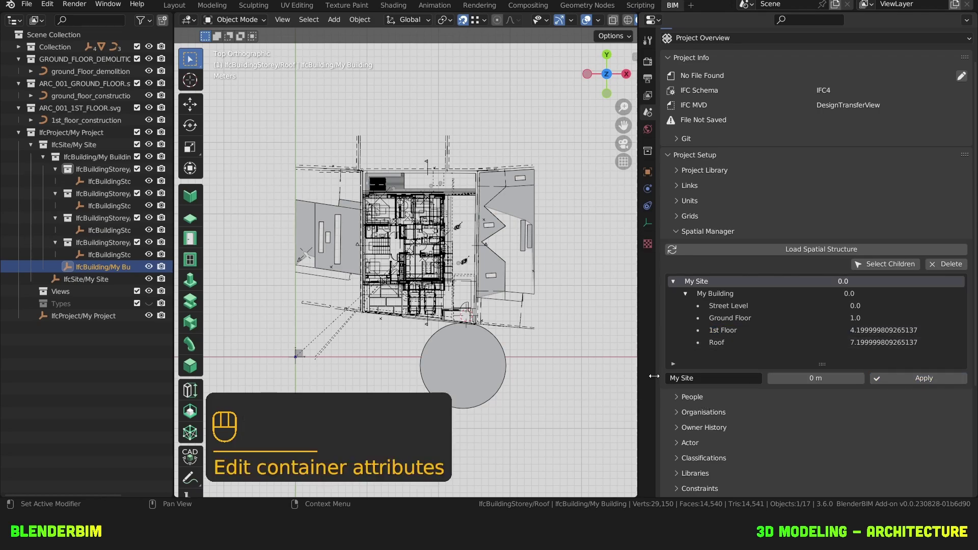
Step: Name the building BLENDERBIM VILLA (site TF123456) and apply it in the Spatial Manager
{"action": "left_click_drag", "start_coordinate": [711, 286], "coordinate": [710, 285]}
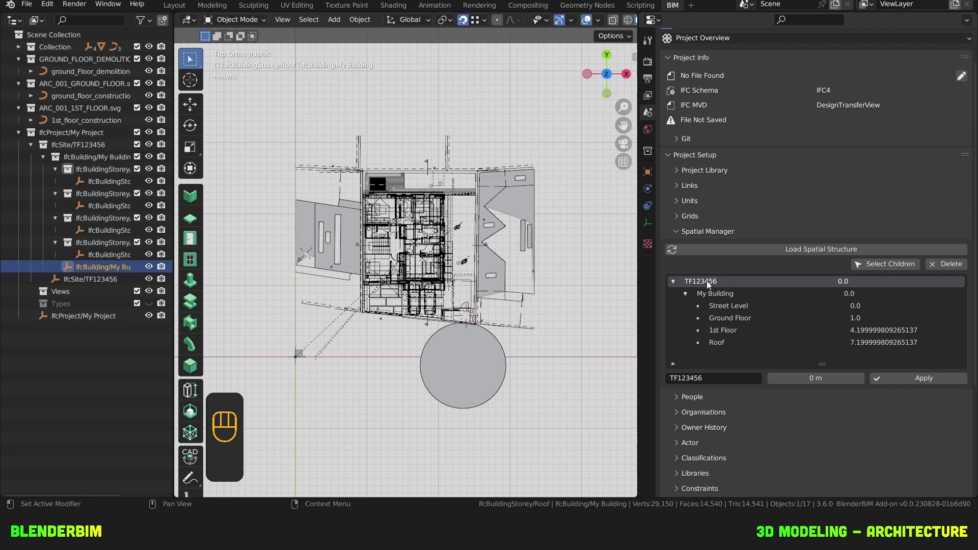
{"action": "left_click_drag", "start_coordinate": [728, 297], "coordinate": [729, 297]}
{"action": "key", "text": "BackSpace"}
{"action": "key", "text": "l"}
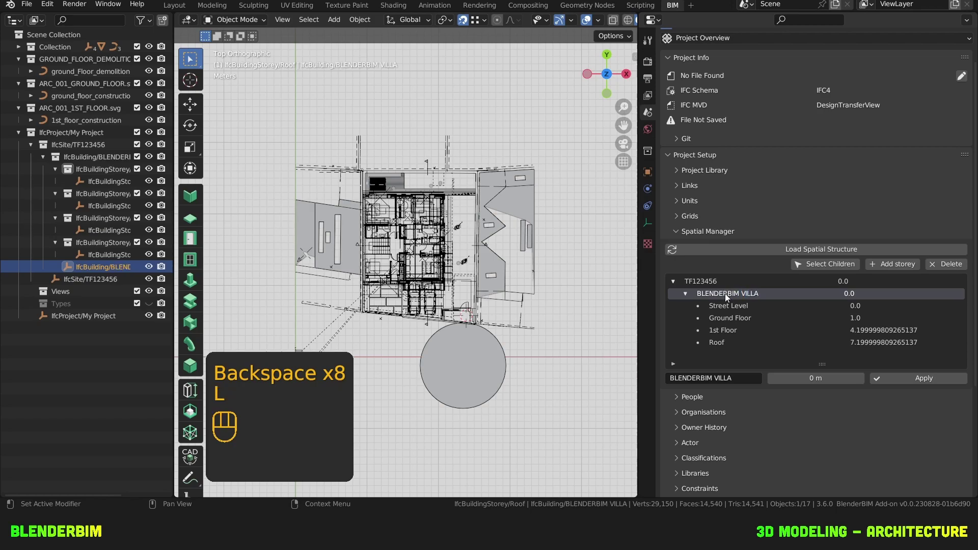
{"action": "left_click", "coordinate": [743, 304]}
{"action": "left_click_drag", "start_coordinate": [774, 292], "coordinate": [636, 367]}
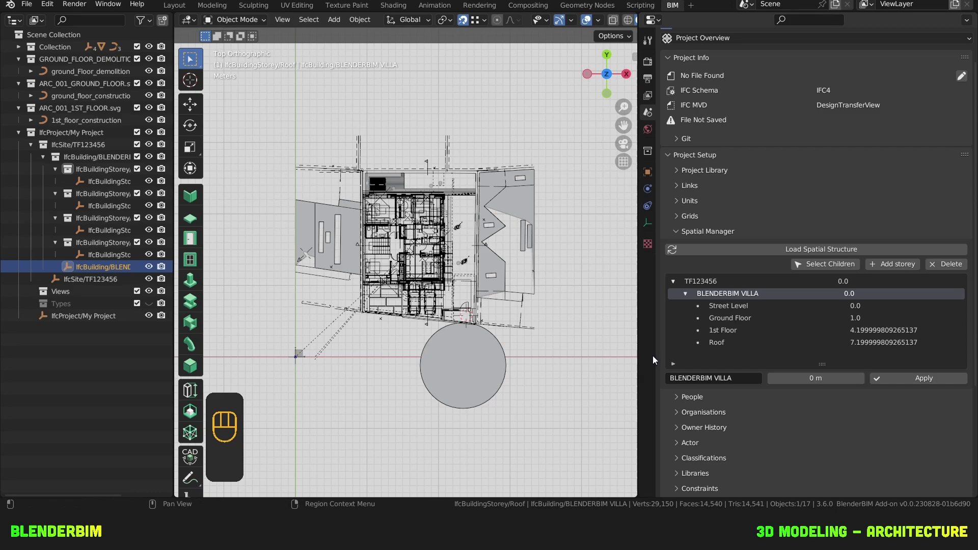
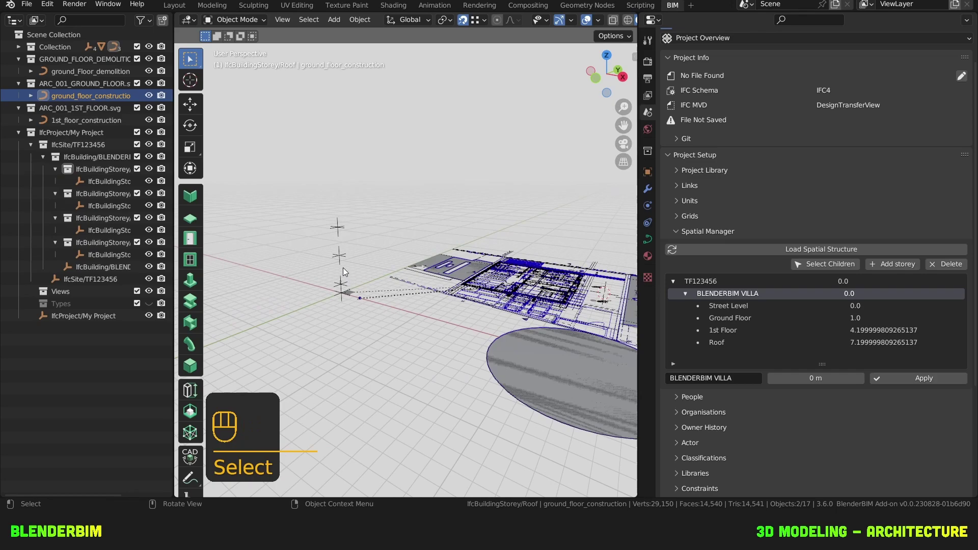
Step: Unlock Location Z and raise the ground floor construction plan vertically to 1 m
{"action": "key", "text": "g"}
{"action": "key", "text": "z"}
{"action": "key", "text": "Escape"}
{"action": "key", "text": "n"}
{"action": "left_click", "coordinate": [610, 137]}
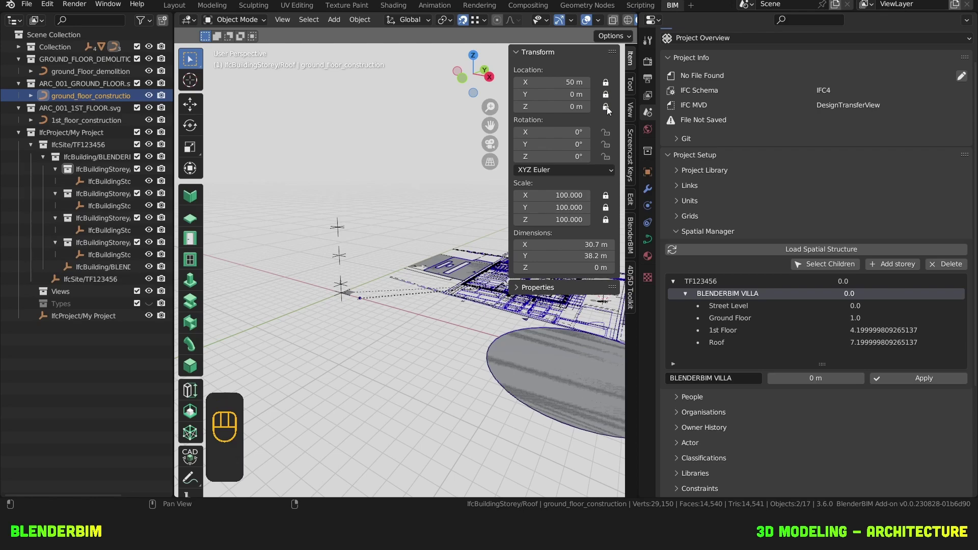
{"action": "left_click", "coordinate": [611, 110]}
{"action": "key", "text": "g"}
{"action": "key", "text": "z"}
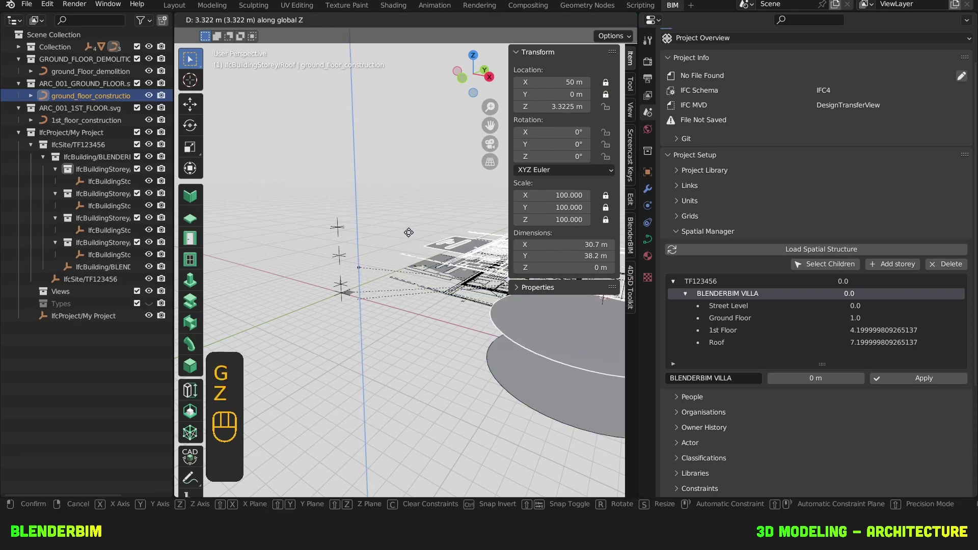
{"action": "left_click", "coordinate": [345, 287]}
Step: Lift the 1st floor construction plan to a Location Z of 4.2 m
{"action": "left_click", "coordinate": [615, 107]}
{"action": "left_click_drag", "start_coordinate": [432, 272], "coordinate": [284, 230]}
{"action": "left_click", "coordinate": [102, 125]}
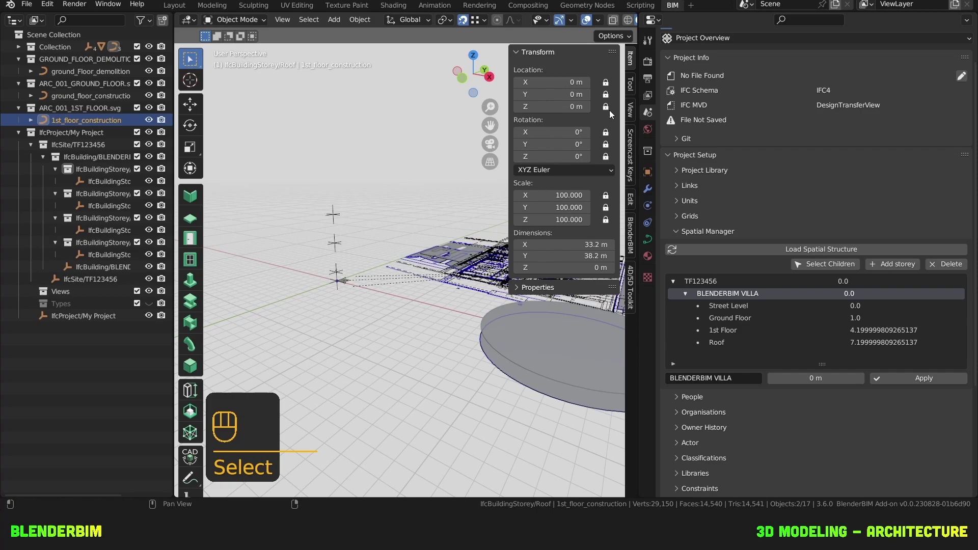
{"action": "left_click", "coordinate": [610, 113]}
{"action": "key", "text": "g"}
{"action": "key", "text": "z"}
{"action": "left_click", "coordinate": [344, 248]}
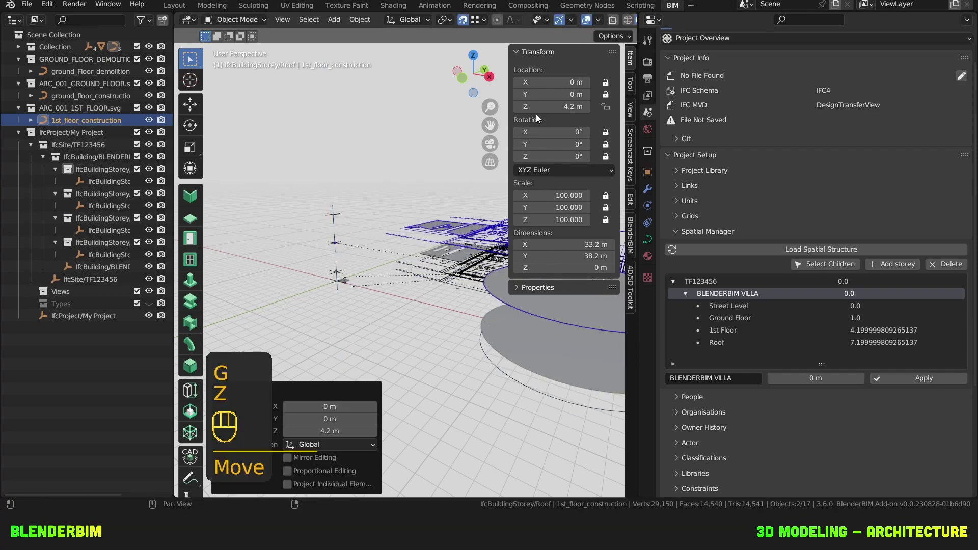
{"action": "left_click", "coordinate": [606, 109]}
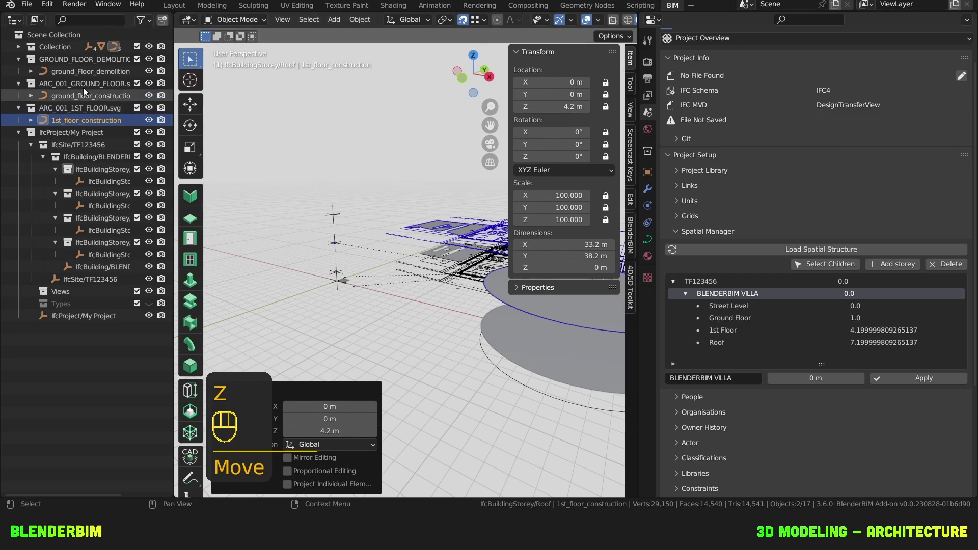
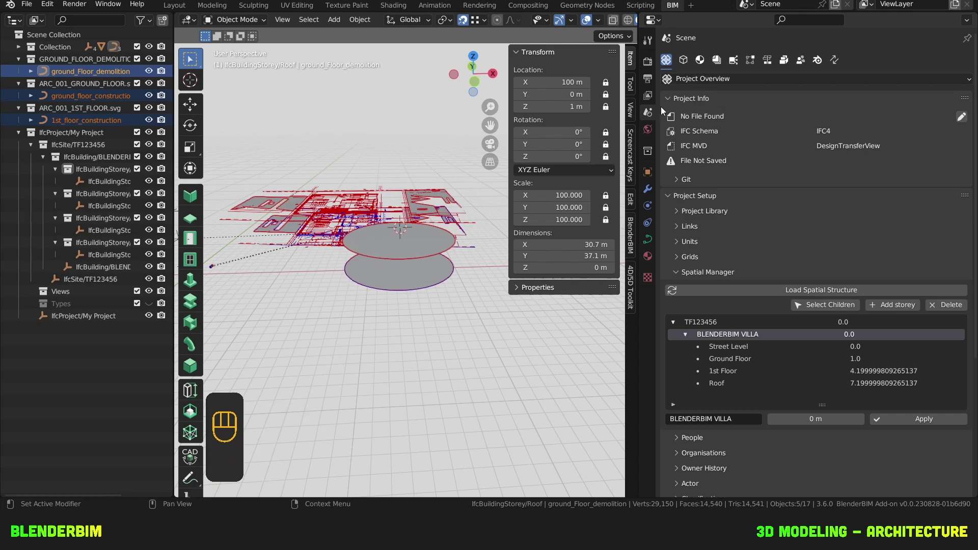
Step: Assign the IfcAnnotation class to the three selected floor plan drawings
{"action": "left_click", "coordinate": [655, 116]}
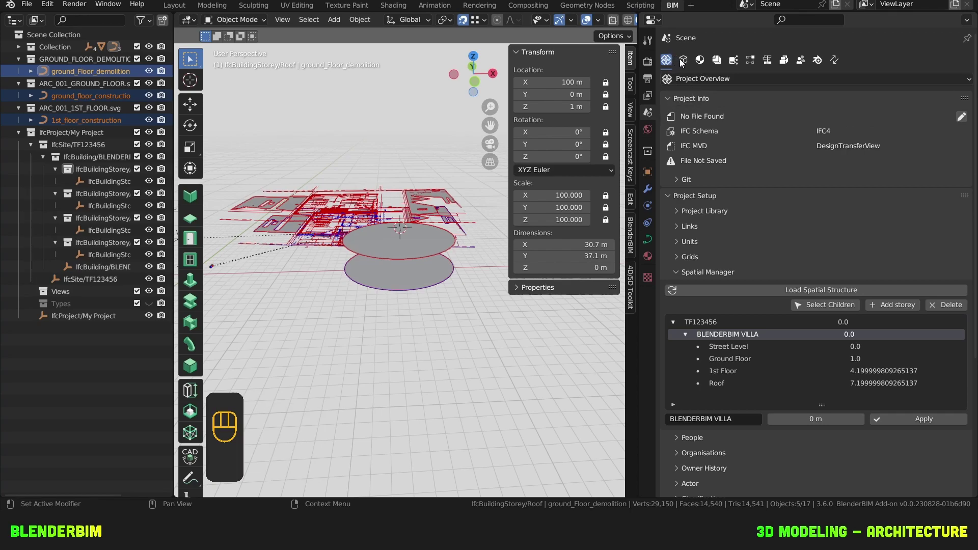
{"action": "left_click", "coordinate": [685, 63]}
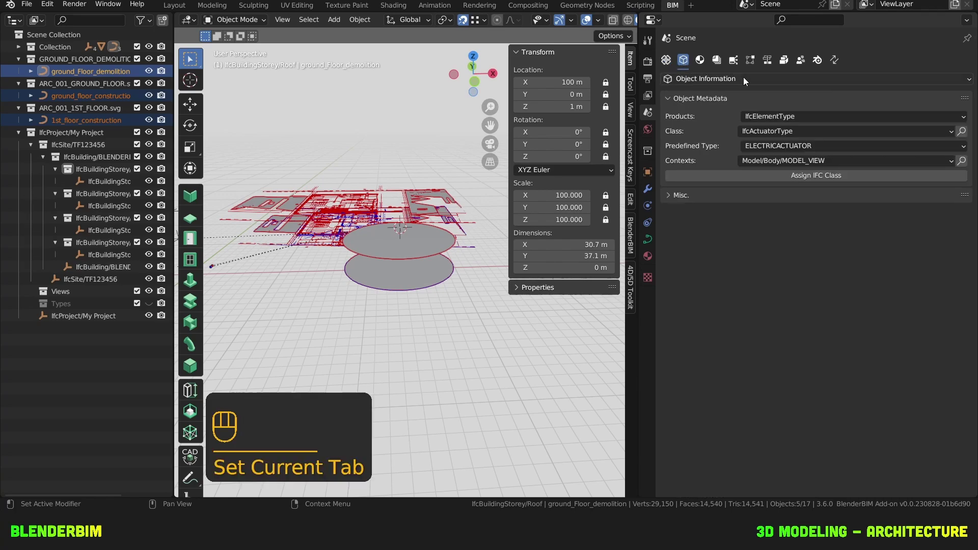
{"action": "left_click_drag", "start_coordinate": [949, 134], "coordinate": [950, 122]}
{"action": "left_click_drag", "start_coordinate": [950, 122], "coordinate": [784, 229]}
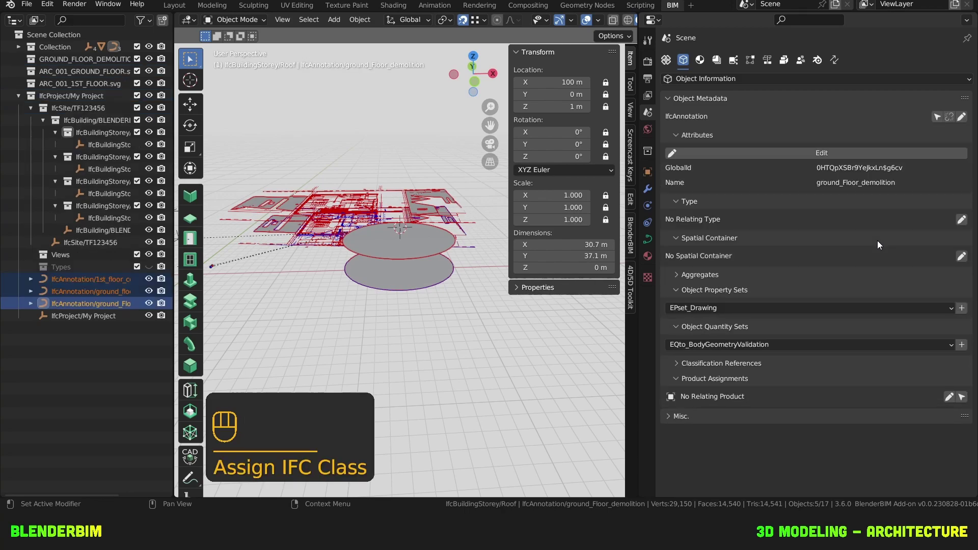
Step: Add EPset_Status to the 1st floor construction annotation with status NEW
{"action": "left_click_drag", "start_coordinate": [760, 310], "coordinate": [750, 340]}
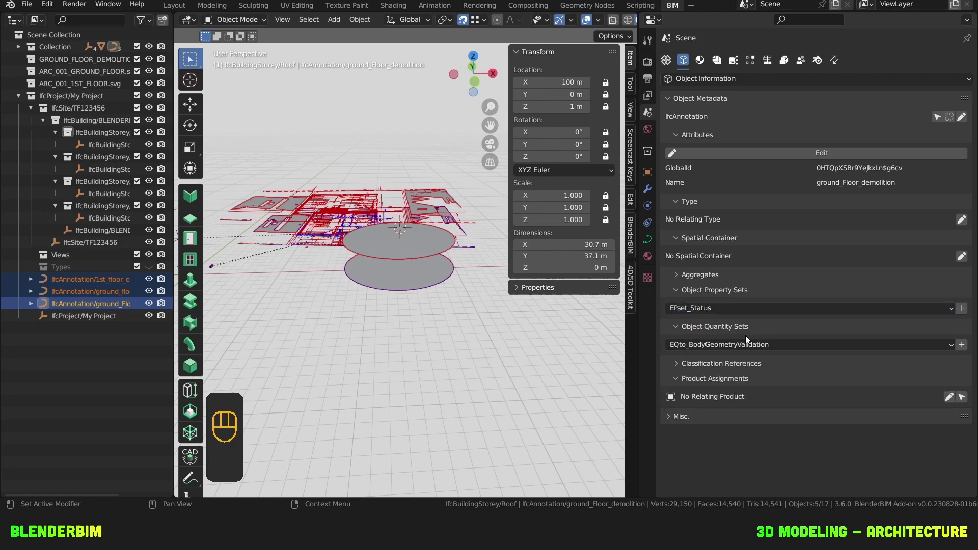
{"action": "left_click", "coordinate": [964, 313]}
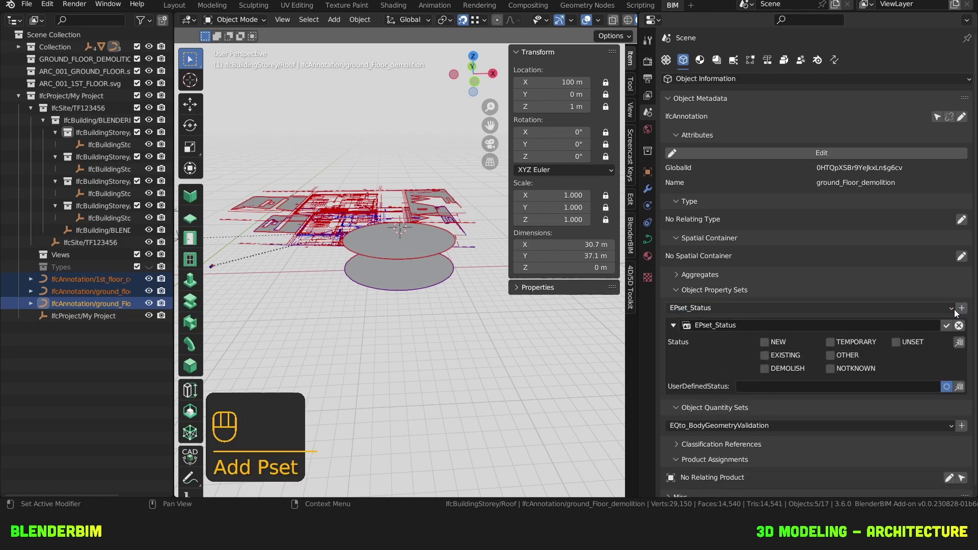
{"action": "left_click", "coordinate": [405, 329]}
{"action": "left_click", "coordinate": [405, 200]}
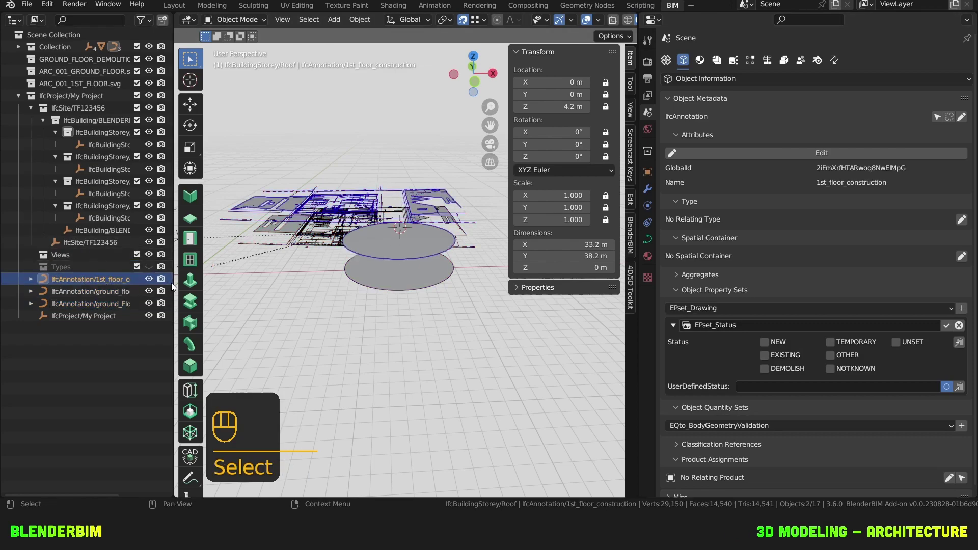
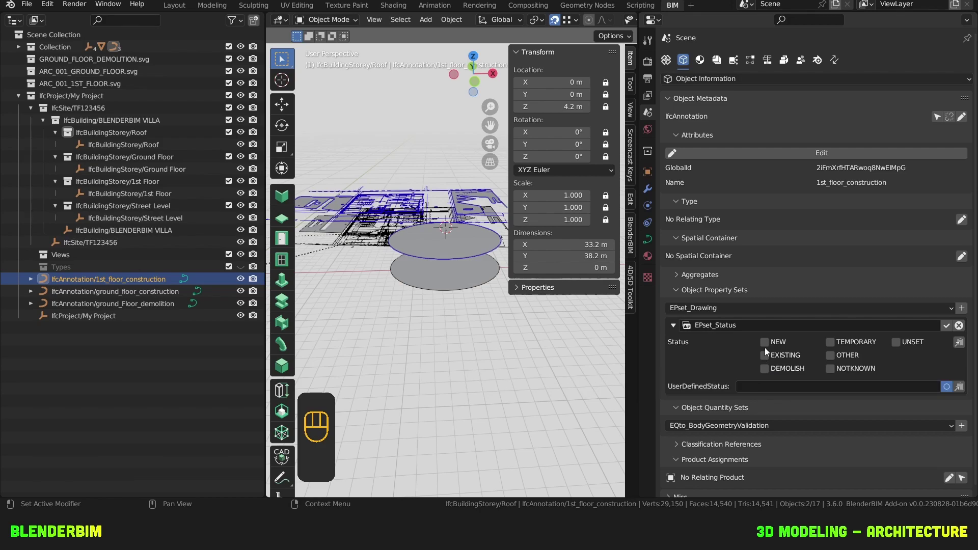
{"action": "left_click_drag", "start_coordinate": [770, 347], "coordinate": [953, 331]}
{"action": "type", "text": "Edit"}
Step: Set EPset_Status NEW on the ground floor construction plan and DEMOLISH on the demolition plan
{"action": "left_click", "coordinate": [138, 298]}
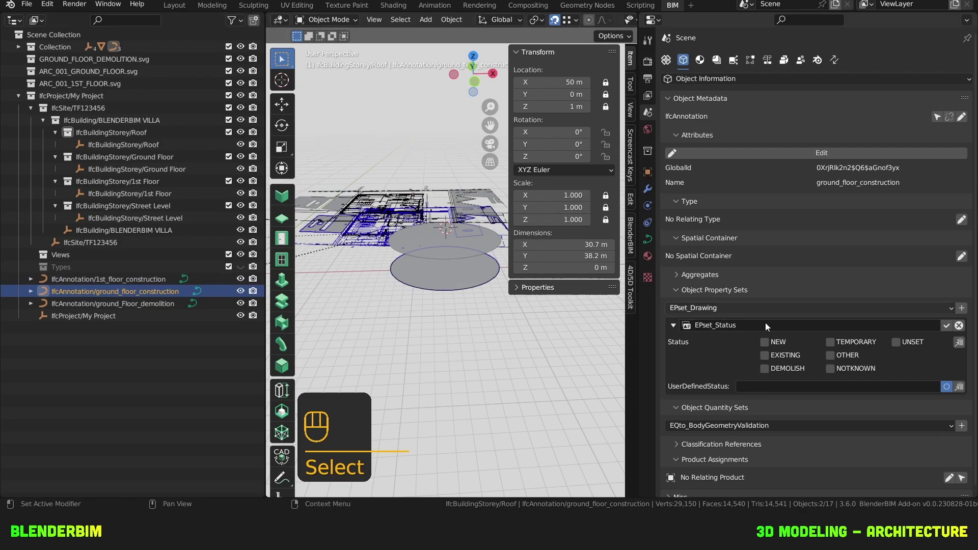
{"action": "left_click", "coordinate": [769, 345]}
{"action": "left_click", "coordinate": [952, 330]}
{"action": "left_click", "coordinate": [134, 312]}
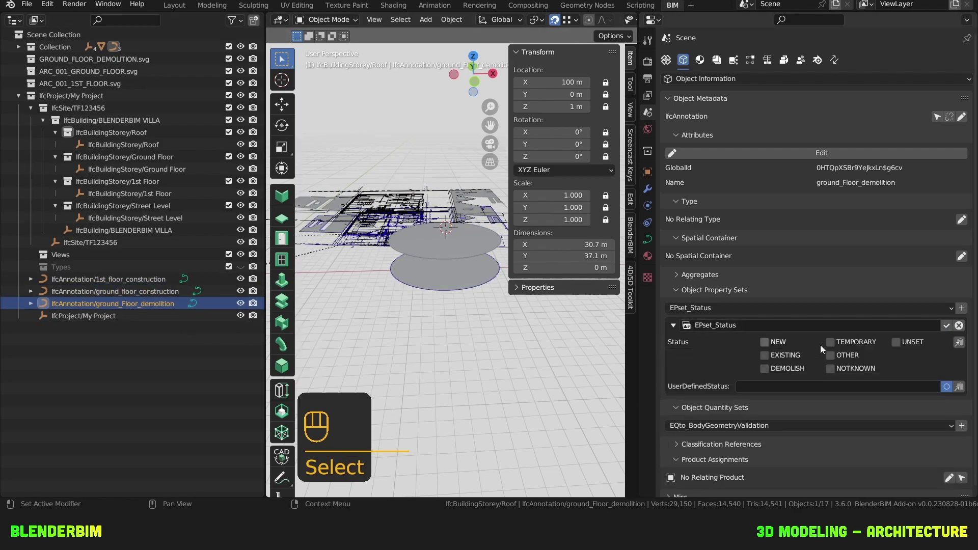
{"action": "left_click", "coordinate": [771, 372]}
{"action": "left_click", "coordinate": [952, 330]}
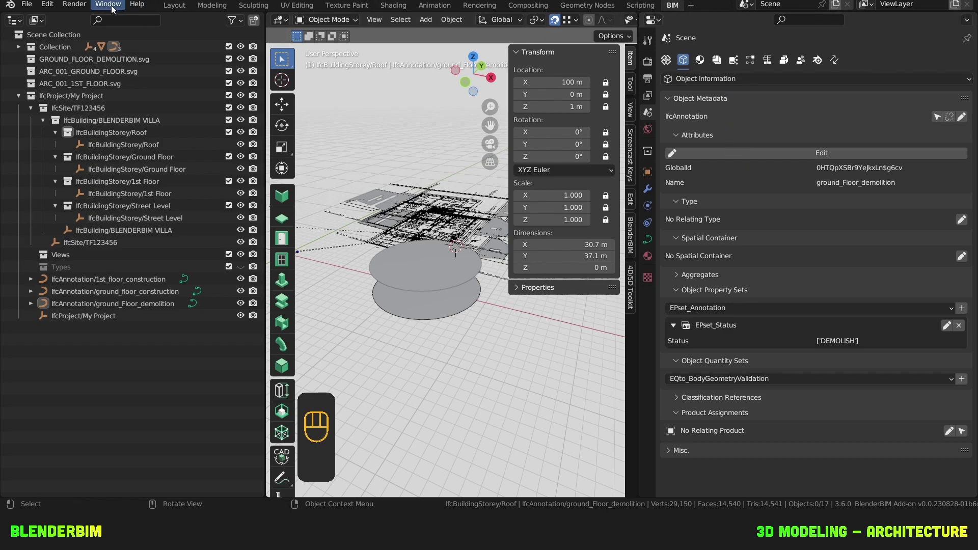
Step: Save the .blend via the File menu and start saving the IFC as ARCHITECTURE_001.ifc
{"action": "left_click_drag", "start_coordinate": [33, 12], "coordinate": [64, 143]}
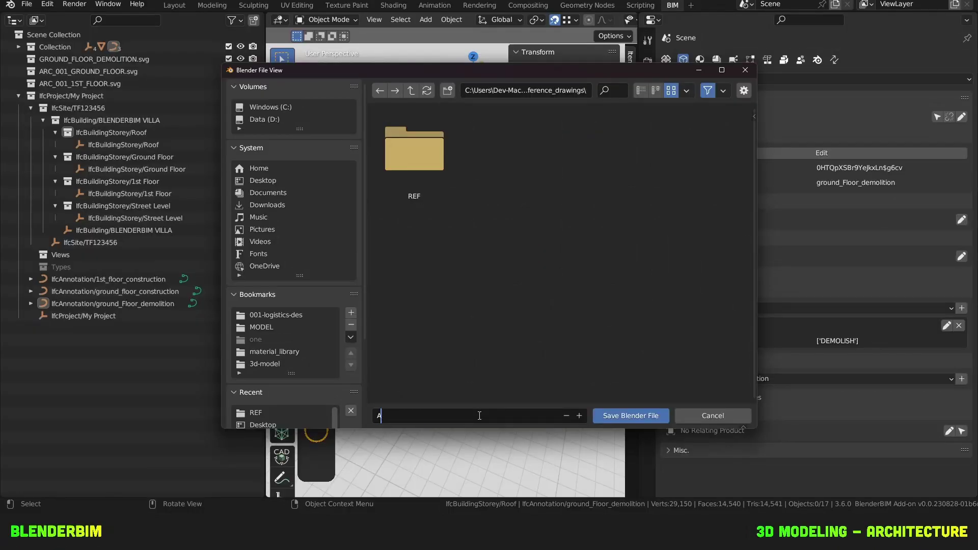
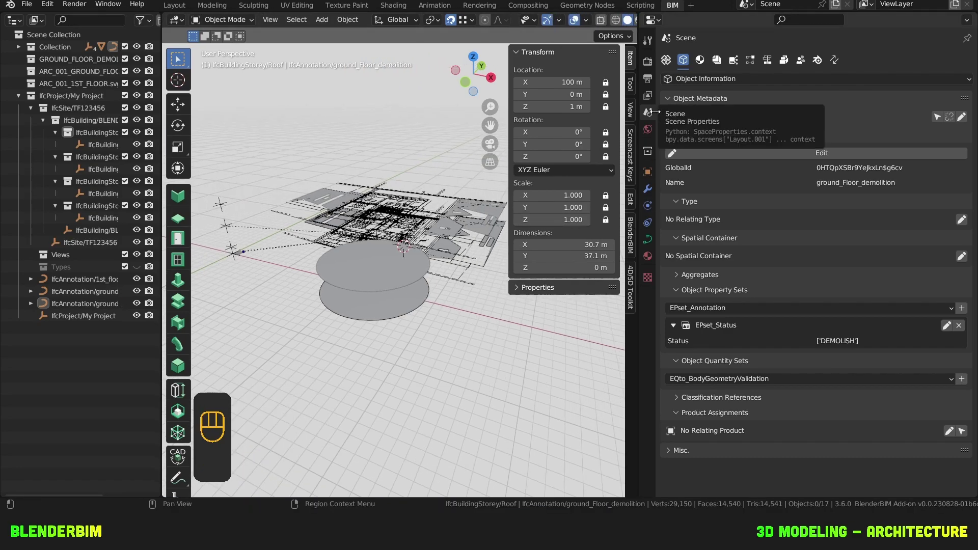
{"action": "left_click_drag", "start_coordinate": [27, 12], "coordinate": [87, 64]}
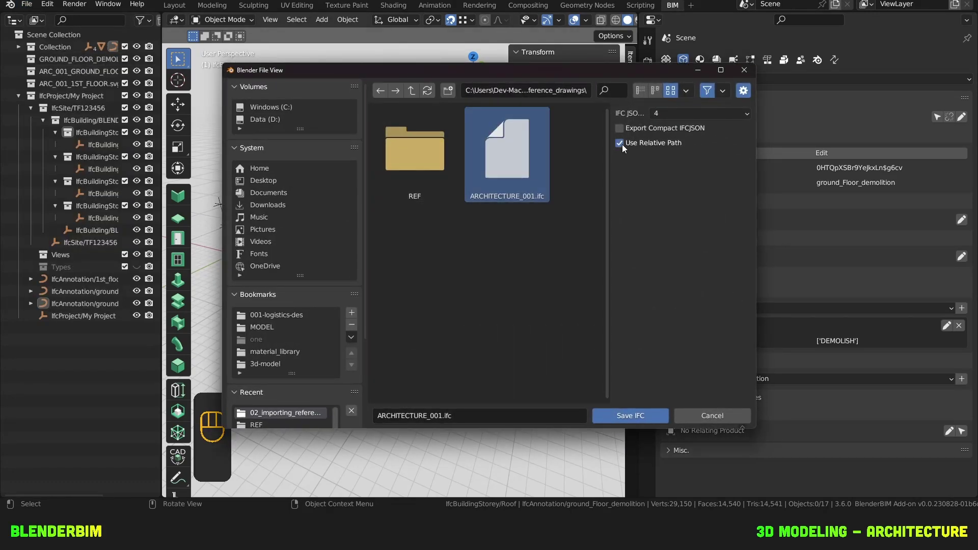